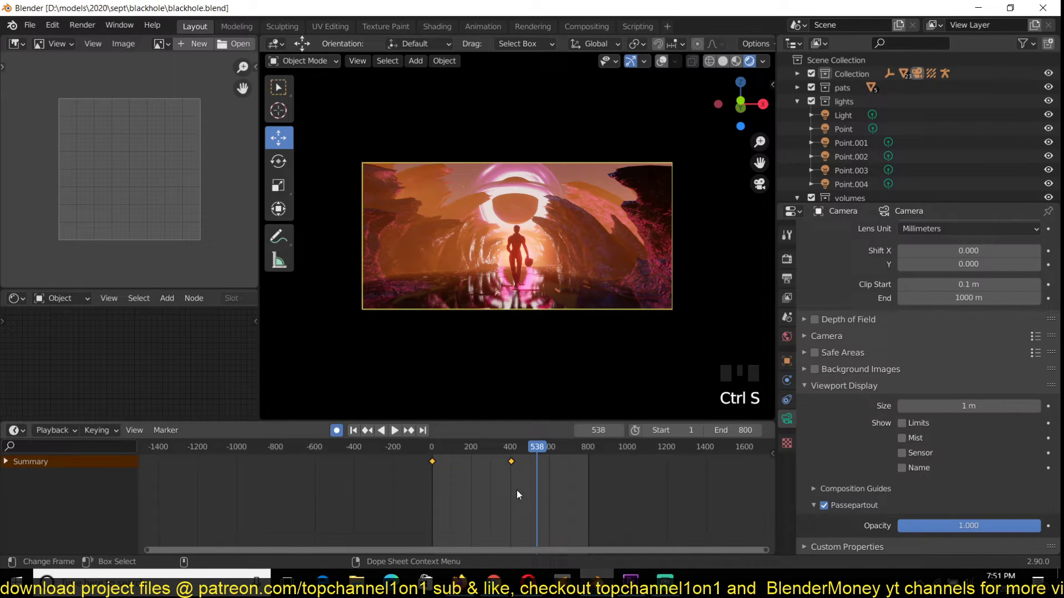
Leave the camera view, orbit and zoom around the black hole, then return to the camera's view.
{"action": "key", "text": "`"}
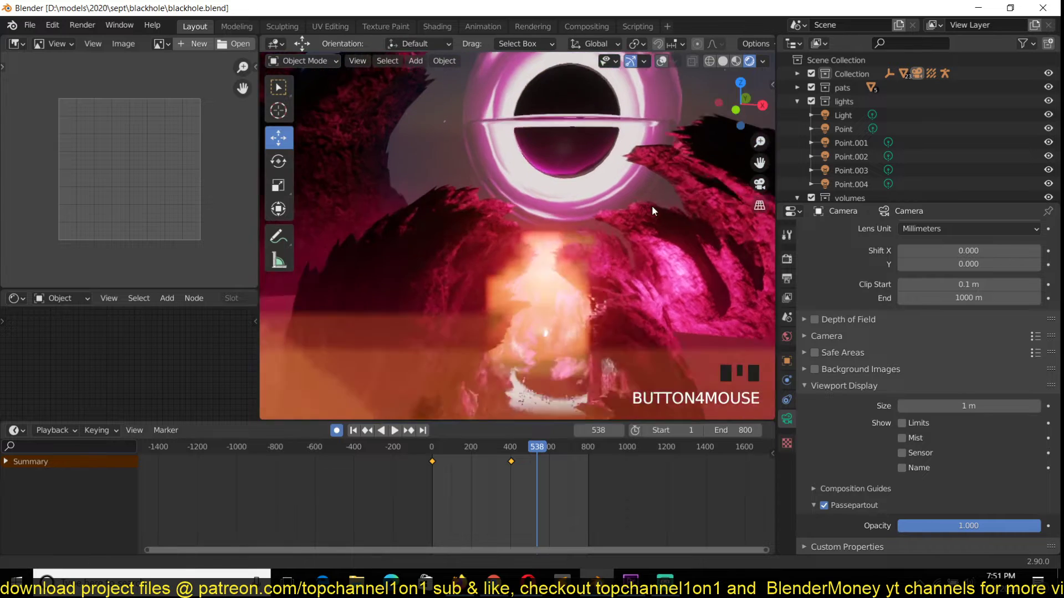
{"action": "scroll", "scroll_direction": "down", "scroll_amount": 3}
{"action": "key", "text": "`"}
{"action": "scroll", "scroll_direction": "up", "scroll_amount": 3}
{"action": "scroll", "scroll_direction": "down", "scroll_amount": 3}
{"action": "key", "text": "KP_0"}
{"action": "scroll", "scroll_direction": "up", "scroll_amount": 3}
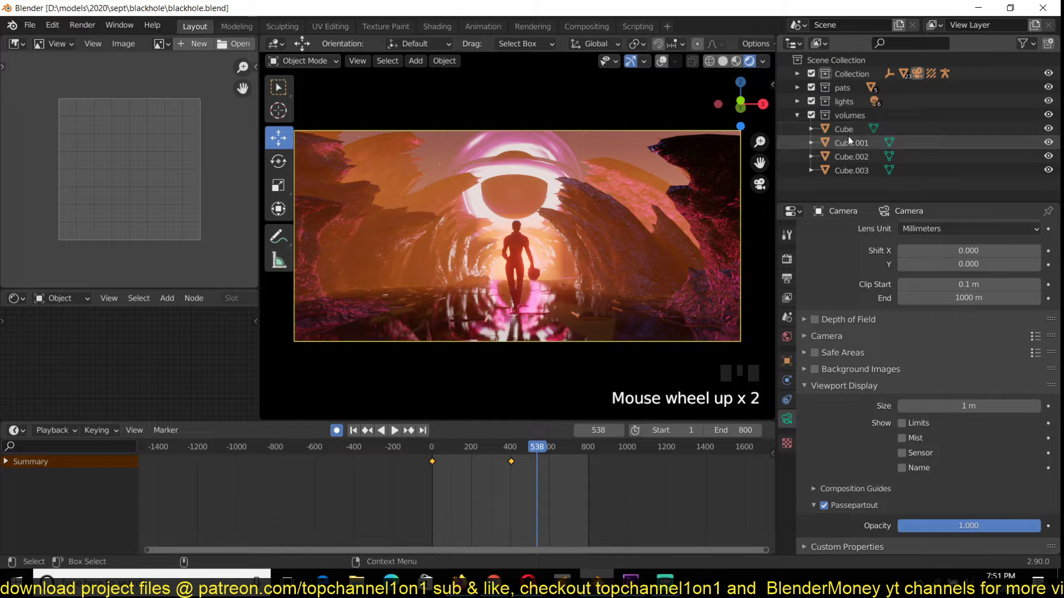
Collapse the volume cubes list and expand the scene lights collection in the Outliner.
{"action": "left_click", "coordinate": [828, 125]}
{"action": "left_click", "coordinate": [806, 102]}
{"action": "left_click", "coordinate": [819, 105]}
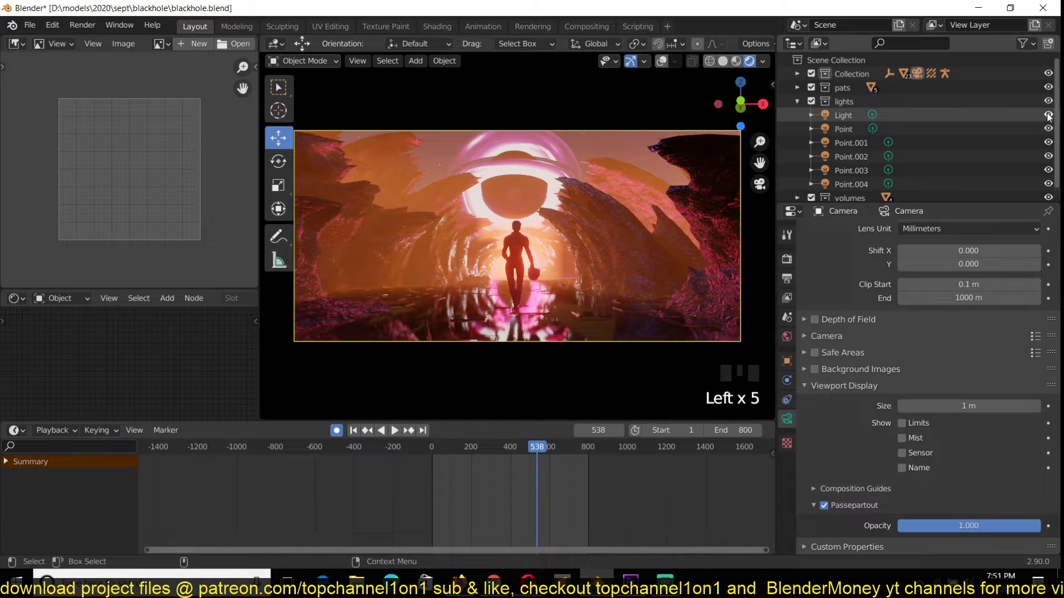
Hide Light, Point and Point.001–004 so the tunnel loses their pink glow.
{"action": "left_click", "coordinate": [1054, 115]}
{"action": "left_click", "coordinate": [1051, 125]}
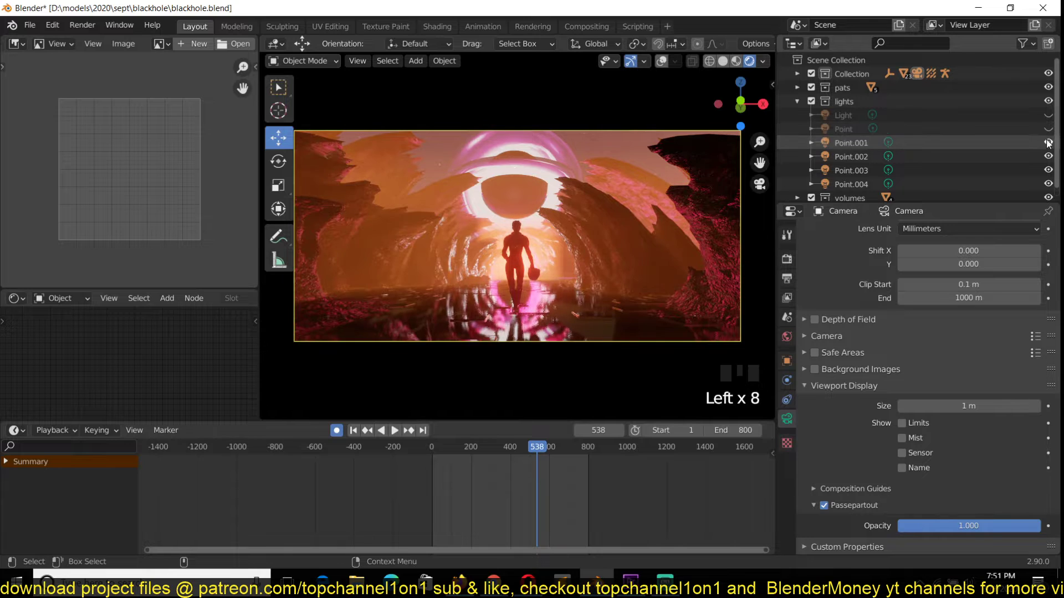
{"action": "left_click", "coordinate": [1050, 142]}
{"action": "left_click", "coordinate": [1050, 159]}
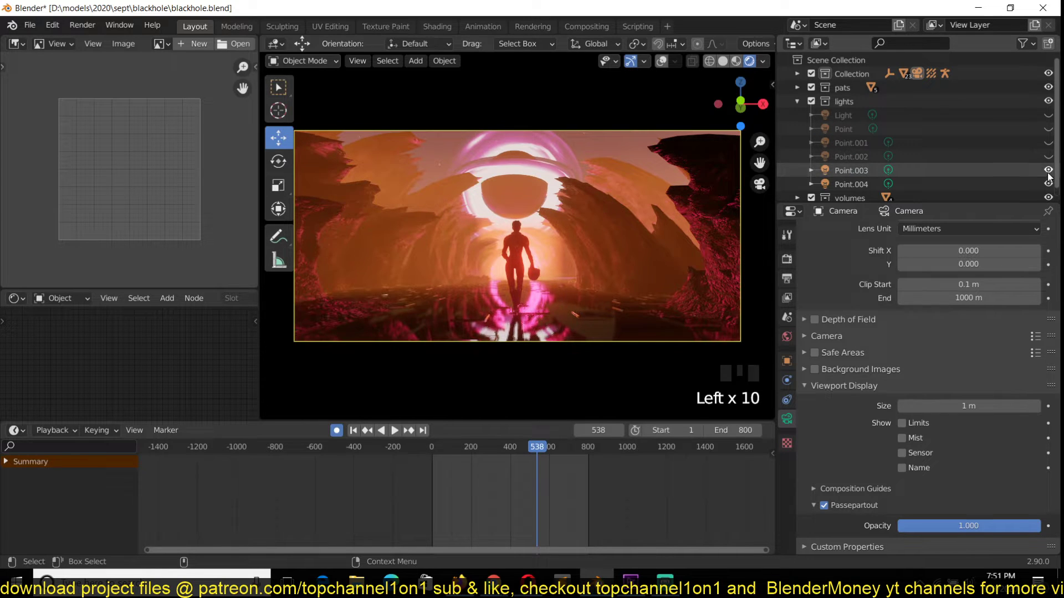
{"action": "left_click", "coordinate": [1052, 170]}
{"action": "left_click", "coordinate": [1054, 187]}
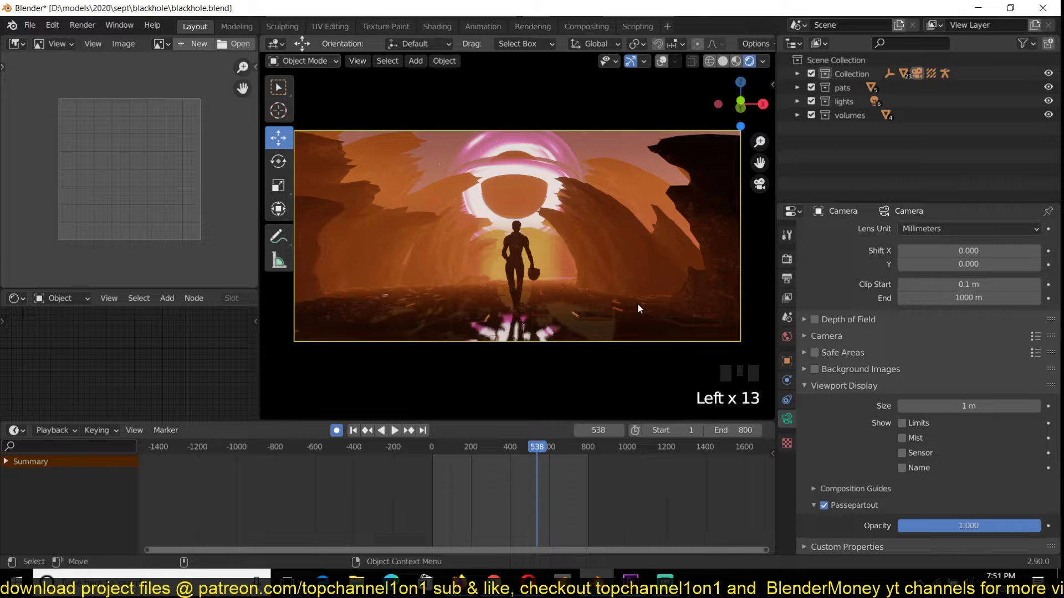
Play the animation a few frames, stop it, and return to the camera's view.
{"action": "key", "text": "space"}
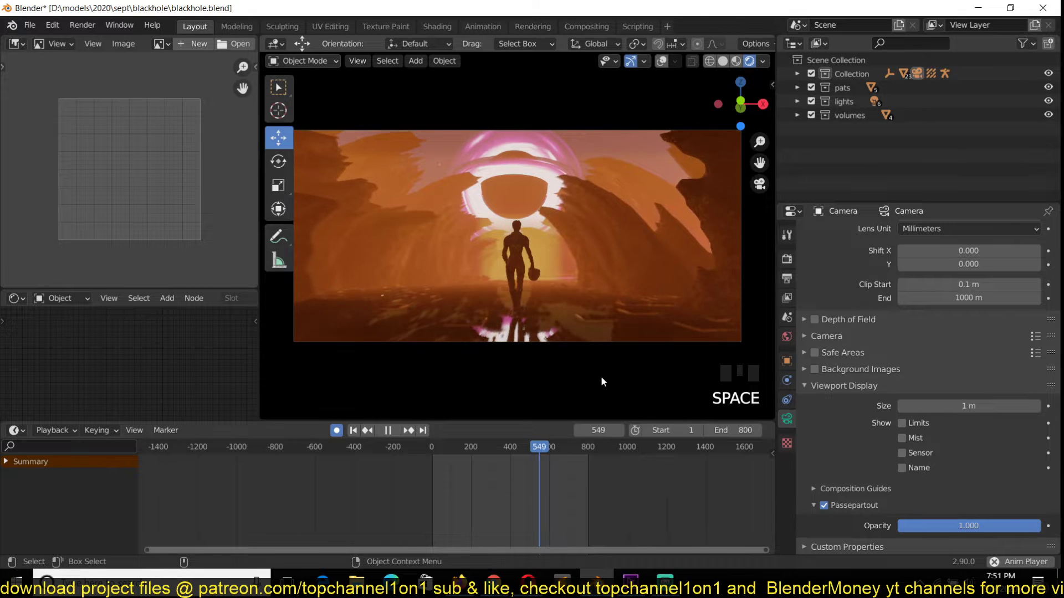
{"action": "key", "text": "space"}
{"action": "key", "text": "`"}
{"action": "scroll", "scroll_direction": "down", "scroll_amount": 3}
{"action": "key", "text": "`"}
{"action": "key", "text": "KP_0"}
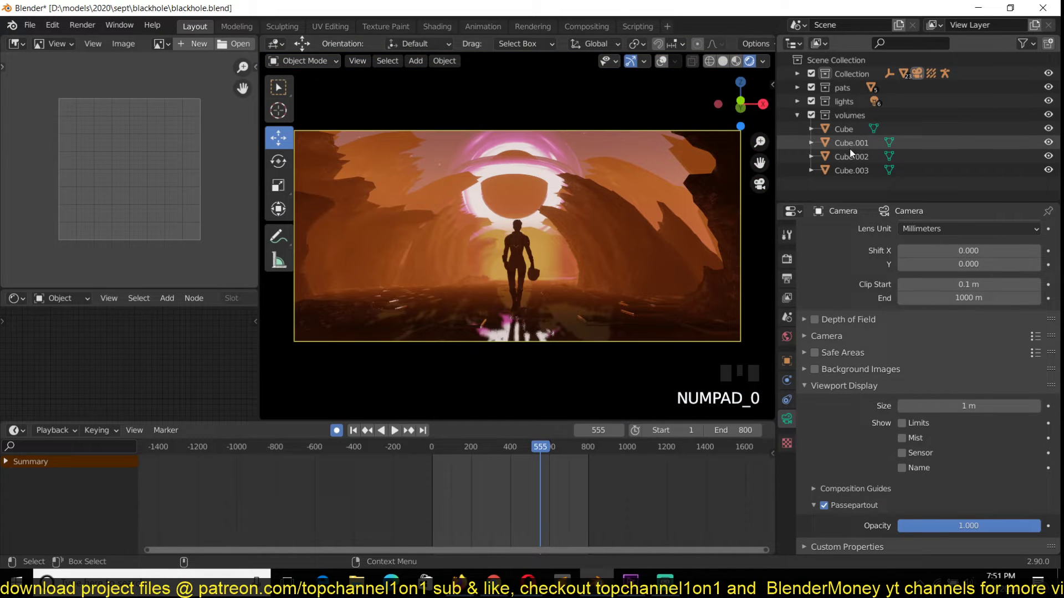
{"action": "left_click", "coordinate": [1052, 132]}
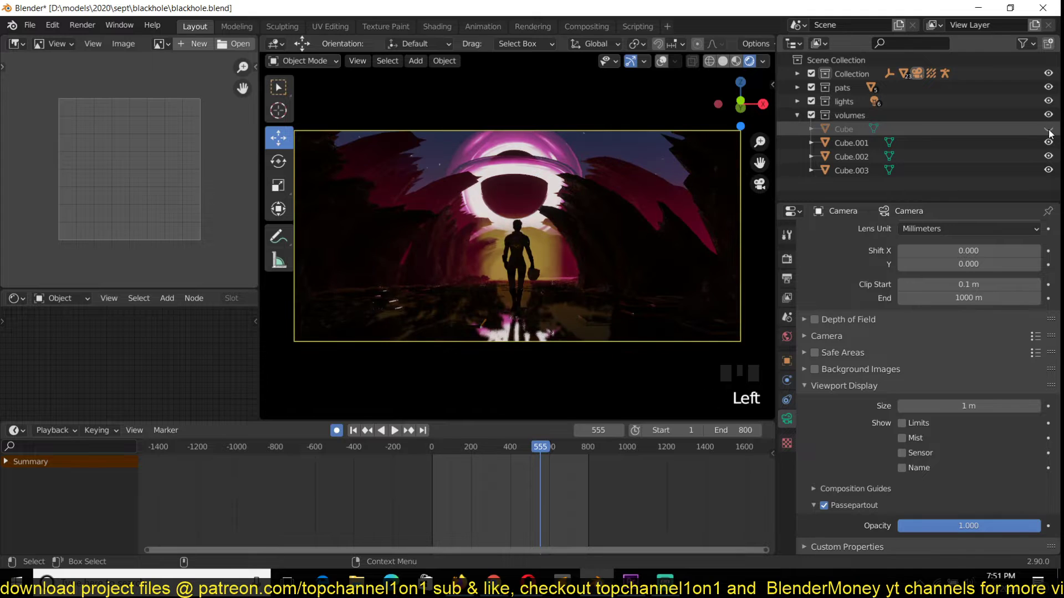
{"action": "left_click", "coordinate": [1052, 131]}
{"action": "left_click_drag", "start_coordinate": [1050, 145], "coordinate": [709, 190]}
{"action": "key", "text": "`"}
{"action": "key", "text": "`"}
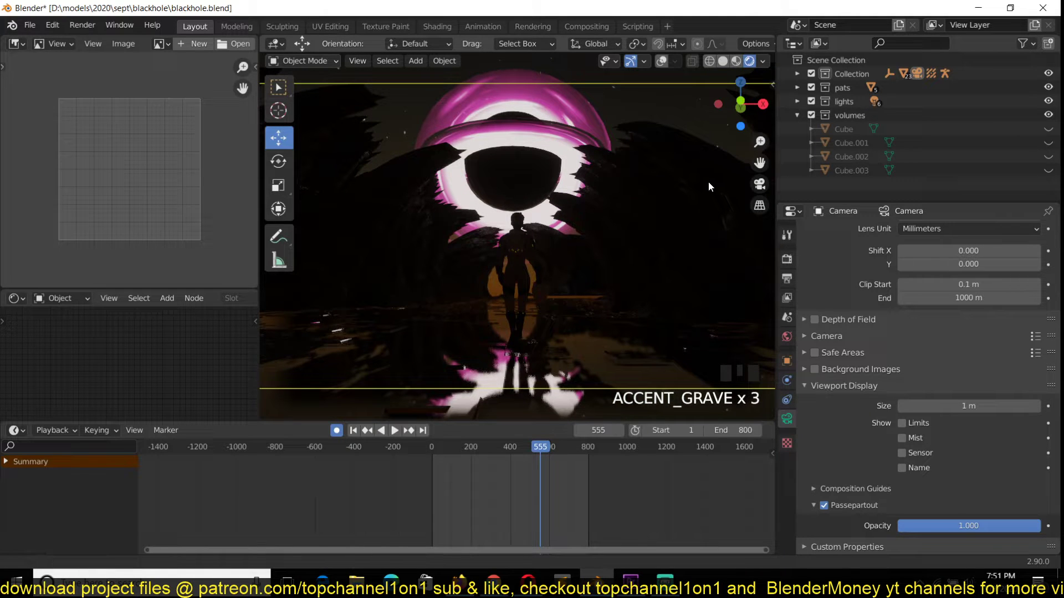
{"action": "left_click", "coordinate": [1054, 134]}
{"action": "left_click", "coordinate": [1055, 131]}
{"action": "left_click", "coordinate": [1053, 169]}
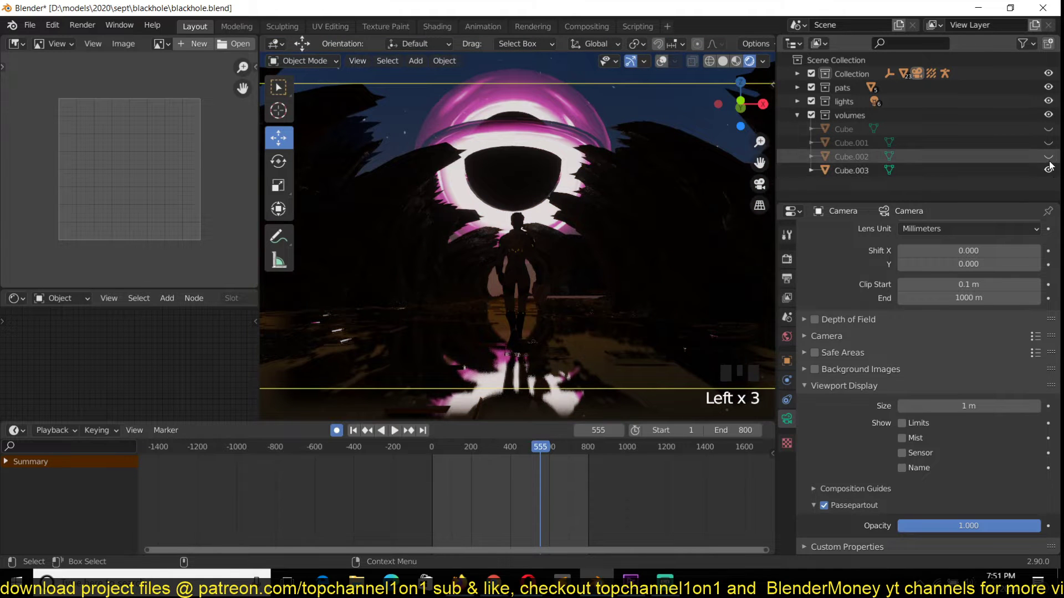
{"action": "scroll", "scroll_direction": "down", "scroll_amount": 3}
{"action": "key", "text": "`"}
{"action": "scroll", "scroll_direction": "down", "scroll_amount": 3}
{"action": "scroll", "scroll_direction": "up", "scroll_amount": 3}
{"action": "key", "text": "`"}
{"action": "key", "text": "`"}
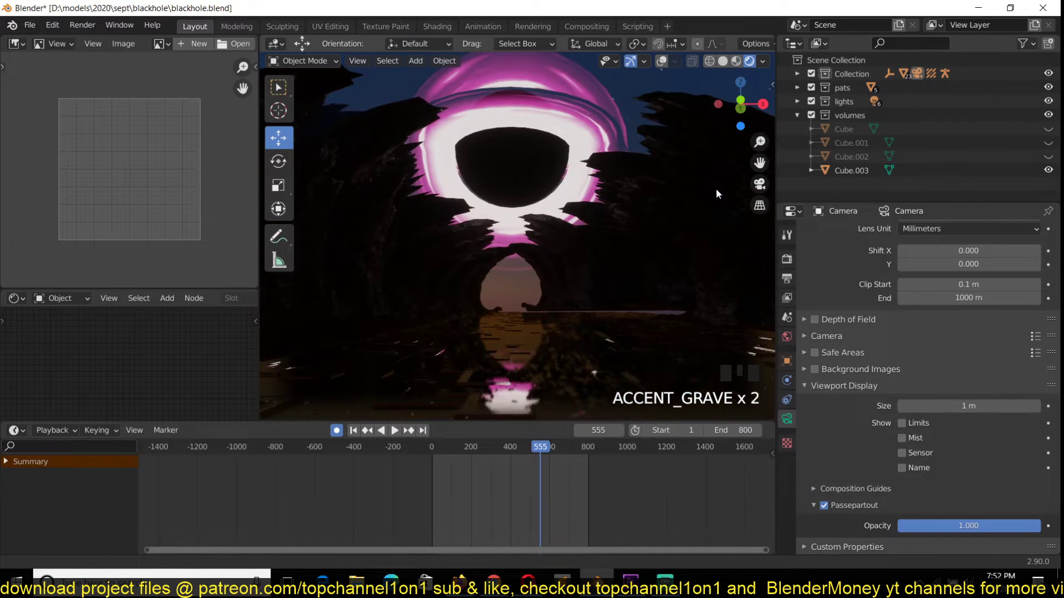
{"action": "scroll", "scroll_direction": "down", "scroll_amount": 3}
{"action": "key", "text": "`"}
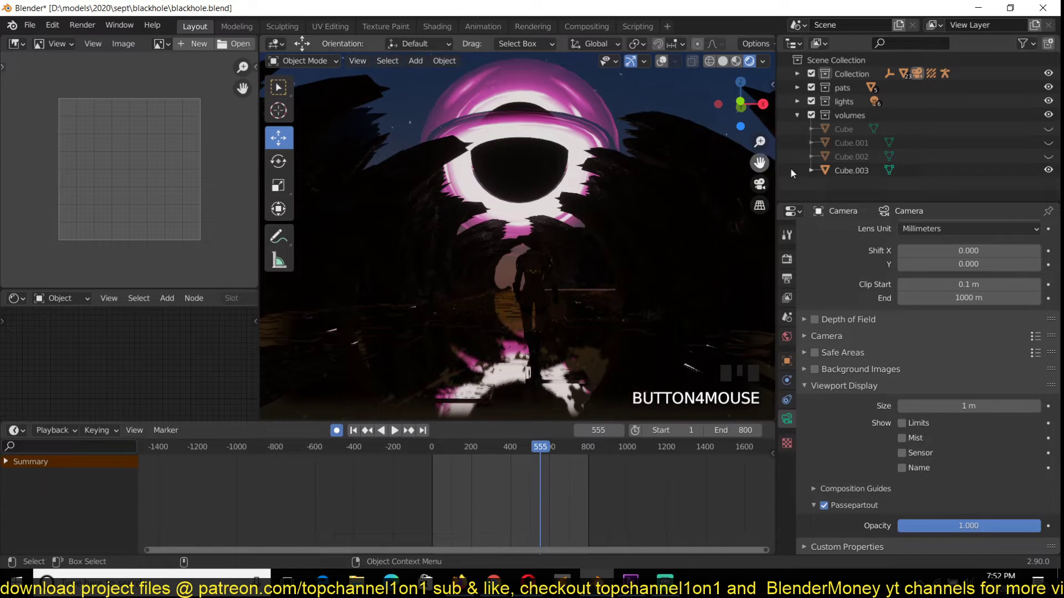
{"action": "left_click", "coordinate": [1055, 159]}
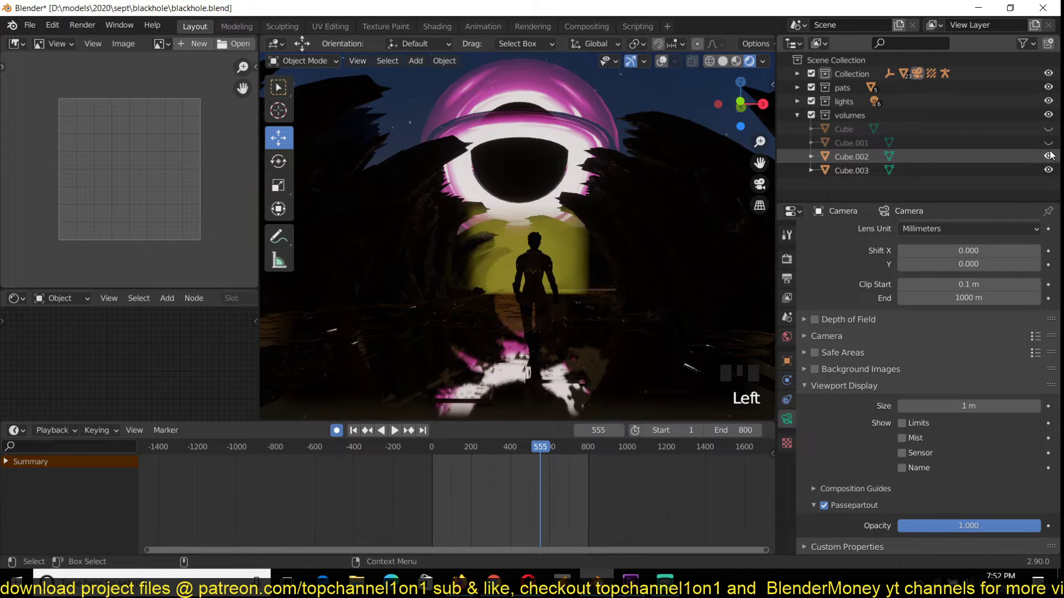
{"action": "left_click", "coordinate": [1052, 147]}
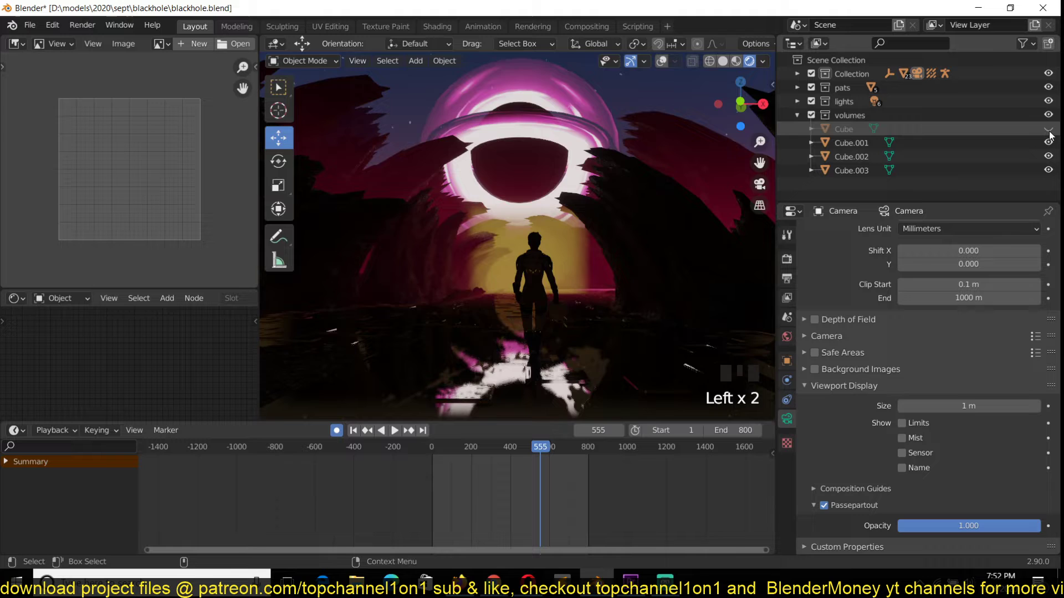
Expand the lights collection and show Light, Point and Point.001 again.
{"action": "left_click", "coordinate": [1052, 133]}
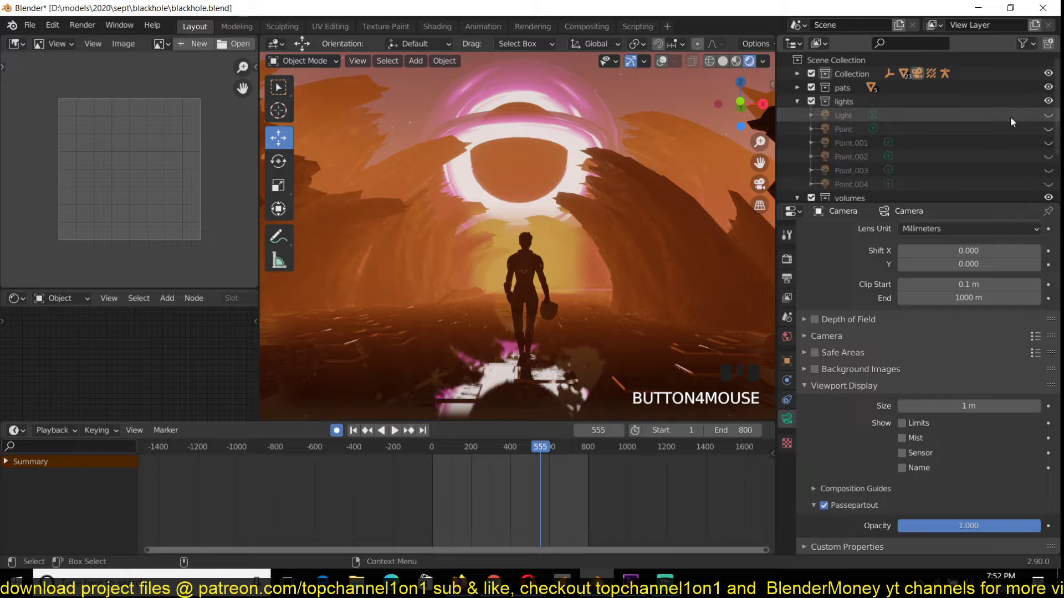
{"action": "left_click", "coordinate": [1051, 117]}
{"action": "left_click", "coordinate": [1051, 126]}
{"action": "left_click", "coordinate": [1050, 145]}
Show Point.002–004 again and return to the camera's view of the glowing tunnel.
{"action": "left_click", "coordinate": [1052, 159]}
{"action": "left_click", "coordinate": [1052, 172]}
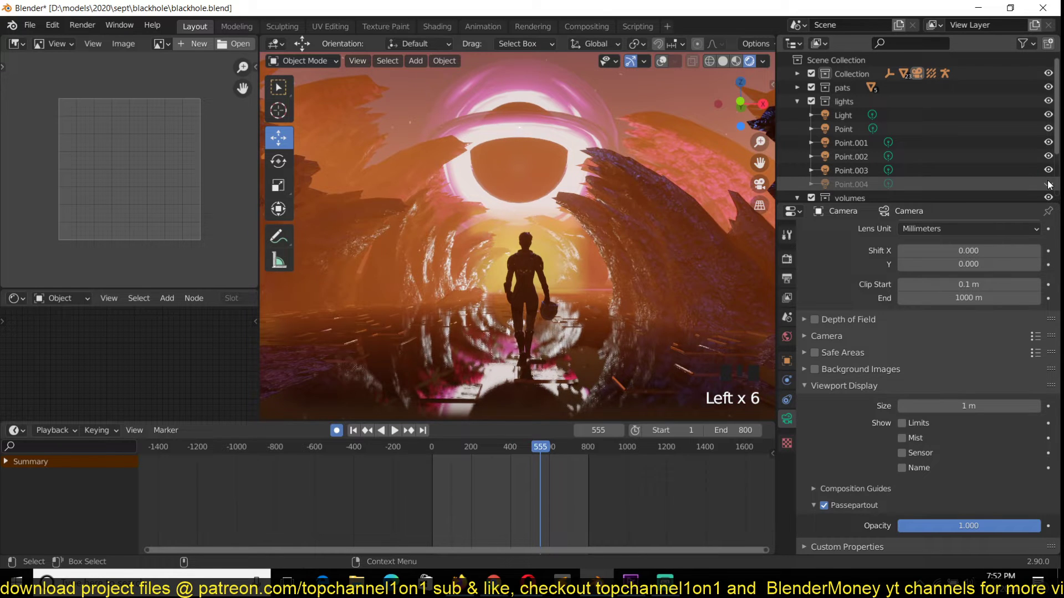
{"action": "left_click", "coordinate": [1051, 182]}
{"action": "key", "text": "KP_0"}
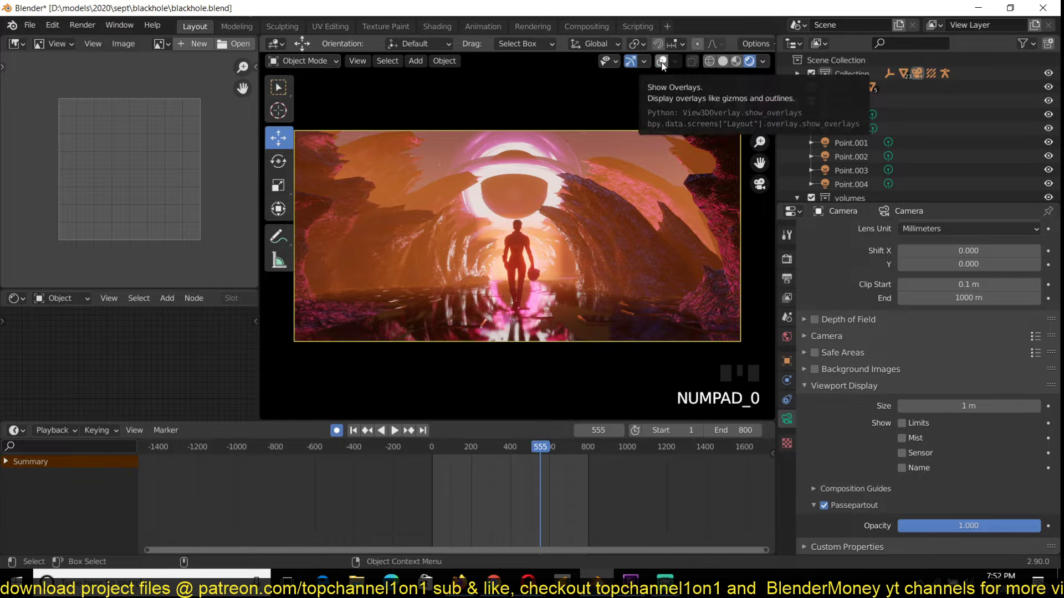
With overlays on, scale the Cube.002 volume to 1.65 along X and save the blackhole file.
{"action": "left_click", "coordinate": [663, 64]}
{"action": "key", "text": "s"}
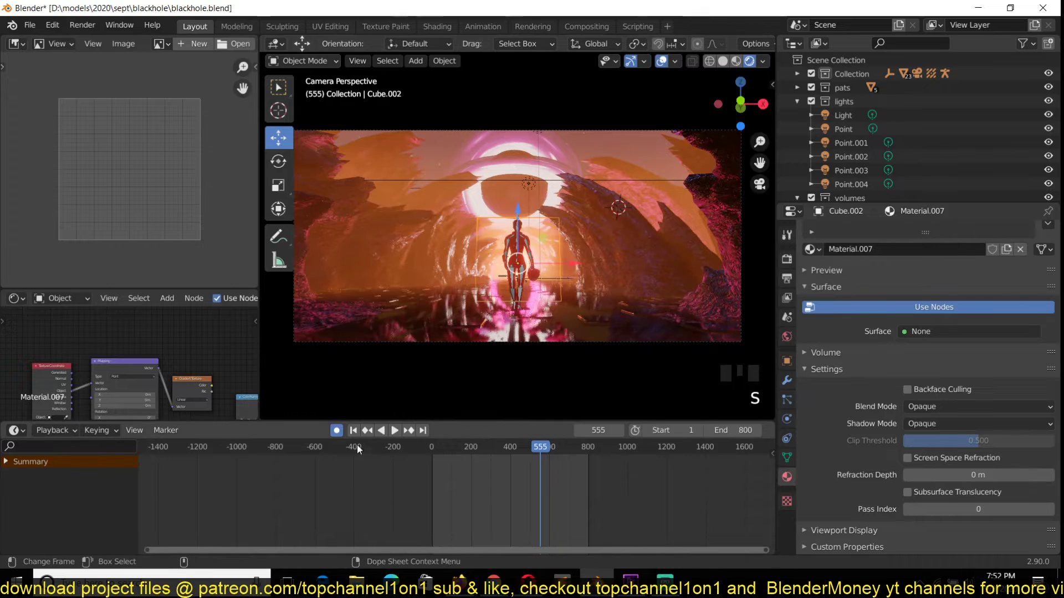
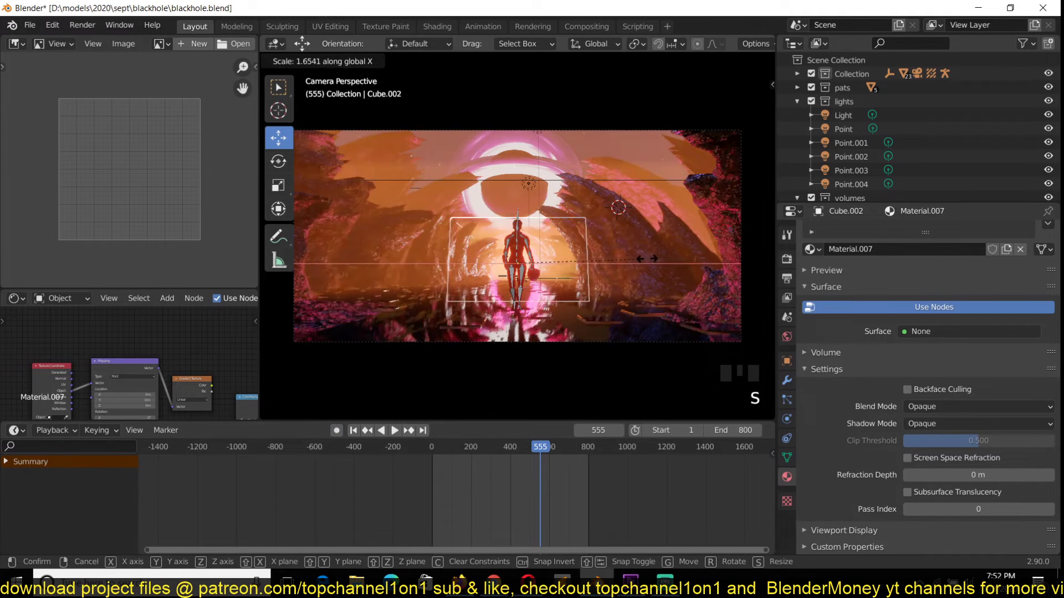
{"action": "key", "text": "alt+a"}
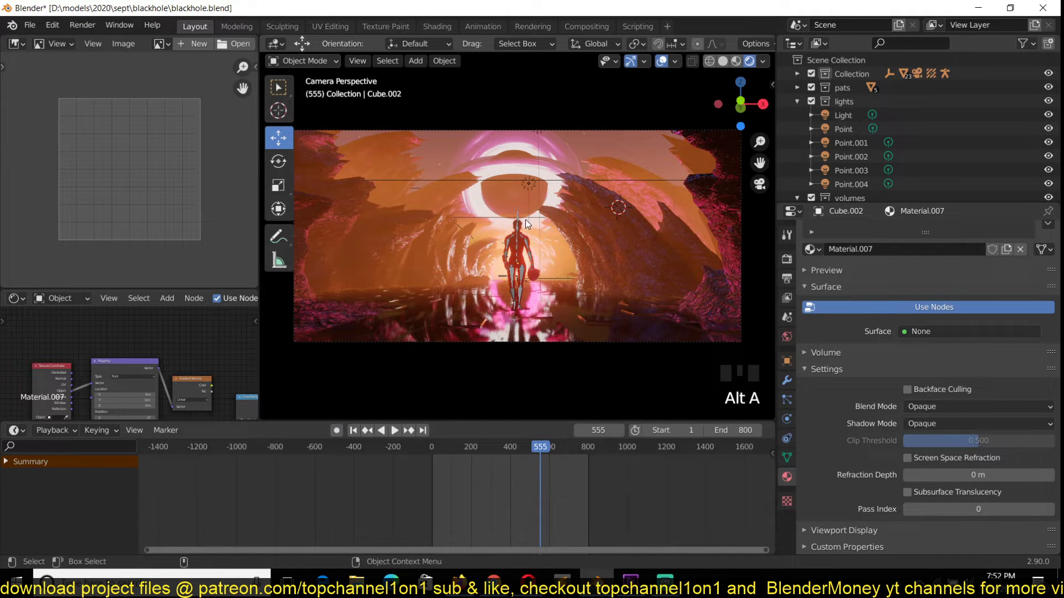
{"action": "left_click", "coordinate": [531, 222]}
{"action": "key", "text": "s"}
{"action": "key", "text": "alt+a"}
{"action": "left_click", "coordinate": [684, 121]}
{"action": "left_click", "coordinate": [667, 62]}
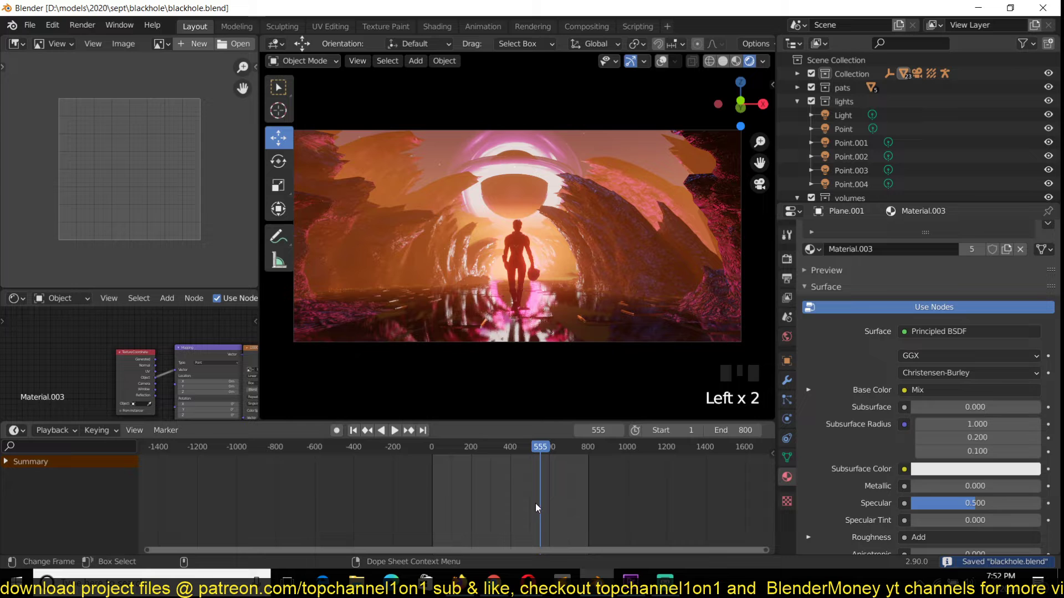
Move the animation playhead forward to frame 723.
{"action": "left_click_drag", "start_coordinate": [564, 513], "coordinate": [662, 60]}
{"action": "left_click_drag", "start_coordinate": [661, 61], "coordinate": [625, 110]}
{"action": "left_click", "coordinate": [552, 203]}
{"action": "left_click", "coordinate": [519, 226]}
{"action": "key", "text": "alt+a"}
{"action": "left_click", "coordinate": [663, 66]}
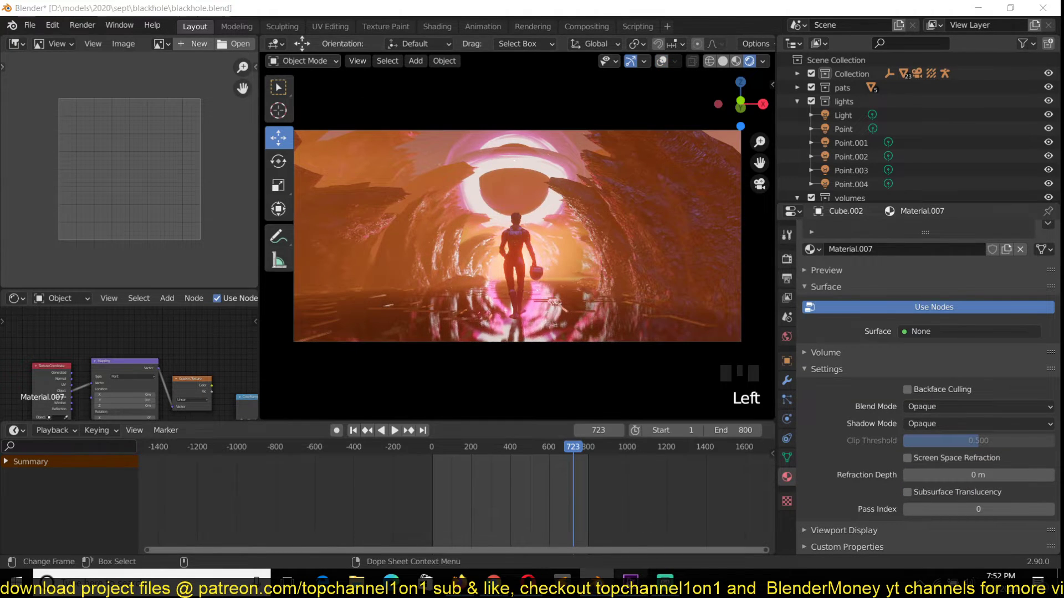
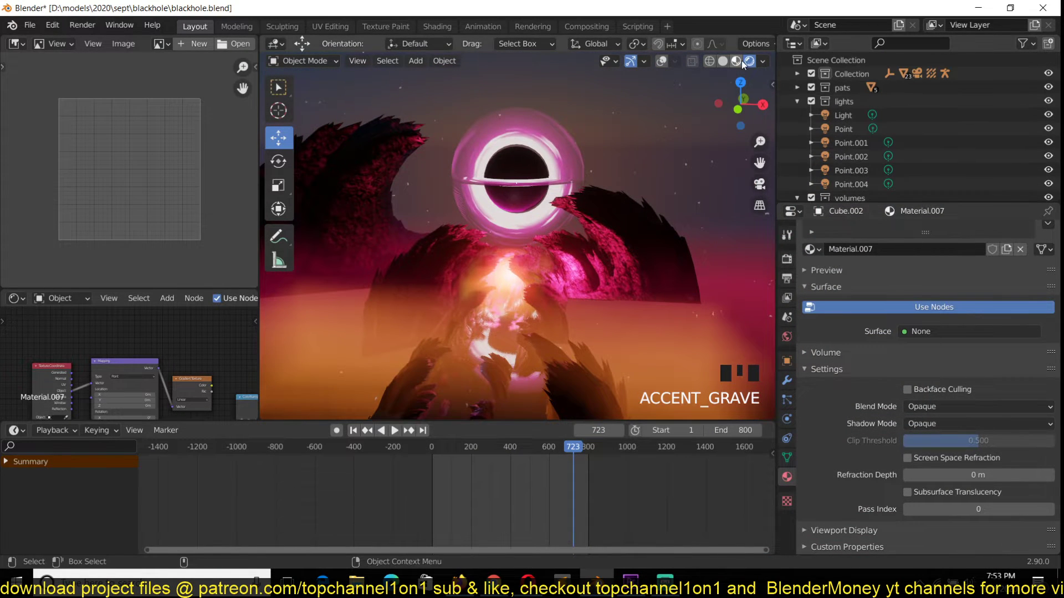
Select the rocky wall piece Plane.022 and view it on its own in local view.
{"action": "left_click", "coordinate": [742, 63]}
{"action": "key", "text": "`"}
{"action": "left_click", "coordinate": [641, 229]}
{"action": "key", "text": "KP_Divide"}
{"action": "key", "text": "`"}
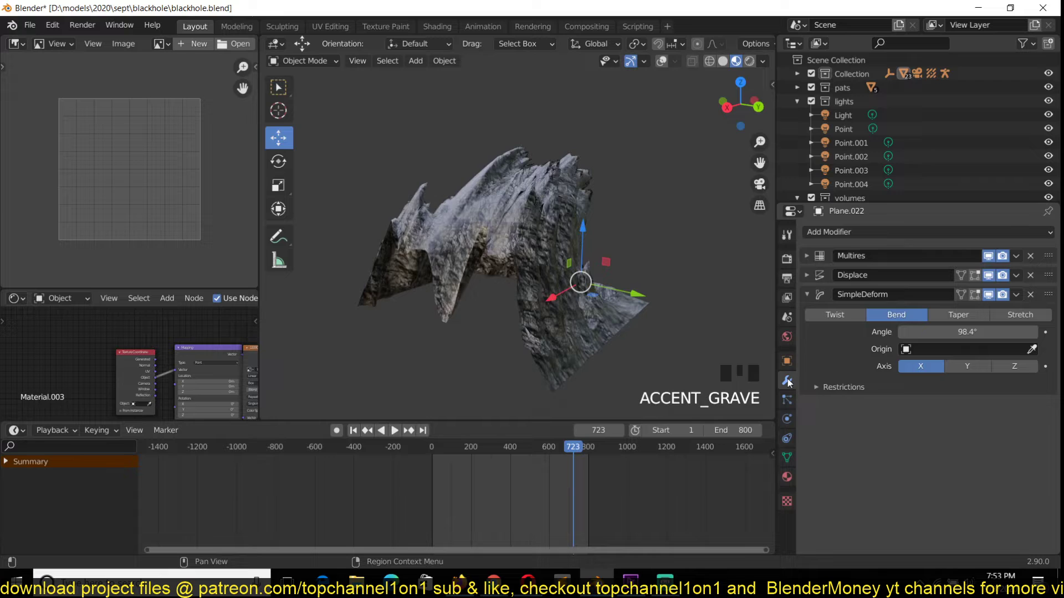
{"action": "left_click", "coordinate": [641, 297]}
{"action": "key", "text": "`"}
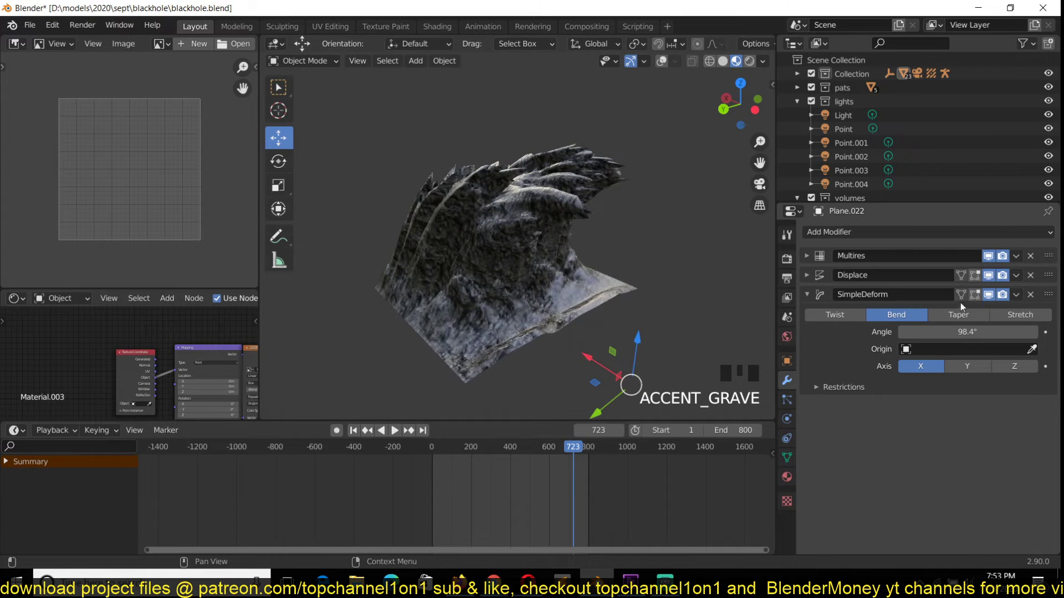
Hide the Simple Deform bend in the viewport so the rock wall shows flat.
{"action": "left_click", "coordinate": [995, 295]}
{"action": "key", "text": "`"}
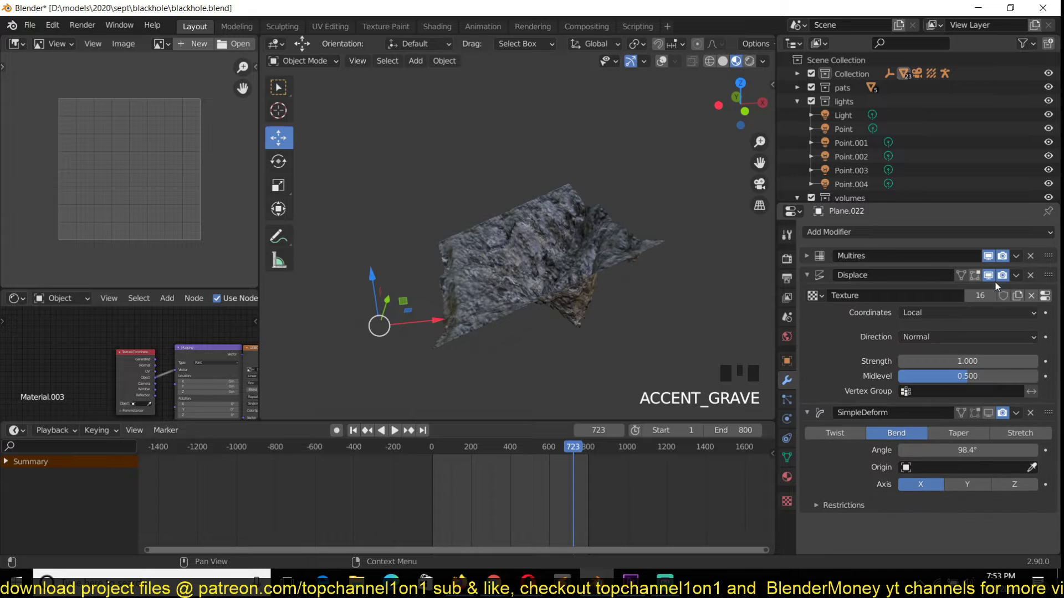
{"action": "left_click", "coordinate": [996, 279]}
{"action": "key", "text": "`"}
{"action": "key", "text": "`"}
{"action": "left_click", "coordinate": [994, 258]}
{"action": "key", "text": "`"}
{"action": "scroll", "scroll_direction": "down", "scroll_amount": 3}
Duplicate the flattened plane as Plane.023 and clear its rotation.
{"action": "key", "text": "shift+d"}
{"action": "key", "text": "alt+r"}
{"action": "key", "text": "`"}
{"action": "key", "text": "KP_Decimal"}
{"action": "key", "text": "`"}
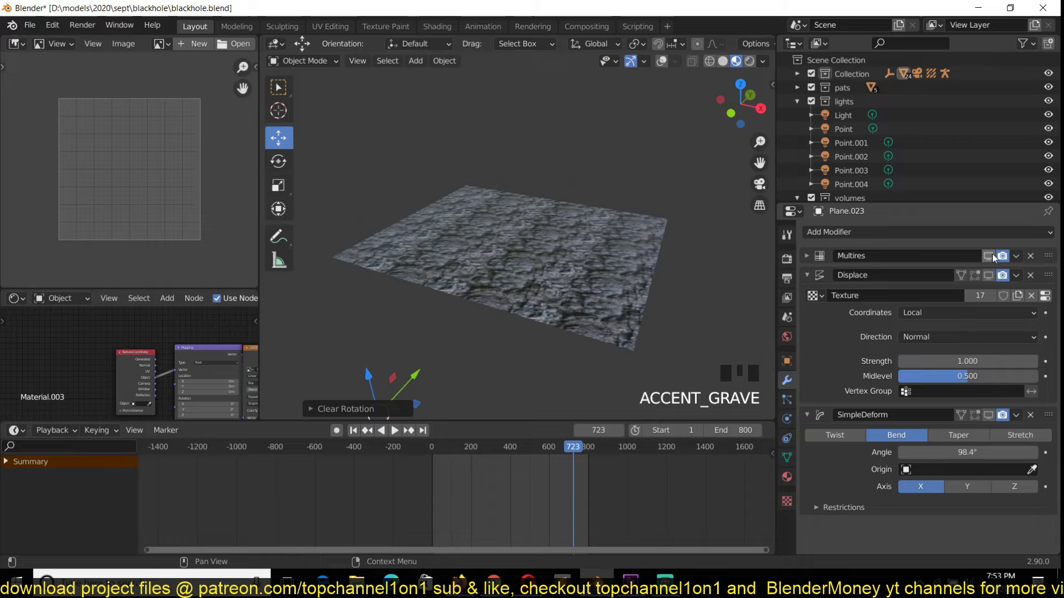
Show the Multires subdivision in the viewport and view the plane in Solid shading from the side.
{"action": "left_click", "coordinate": [994, 256]}
{"action": "left_click", "coordinate": [992, 276]}
{"action": "key", "text": "`"}
{"action": "key", "text": "z"}
{"action": "key", "text": "`"}
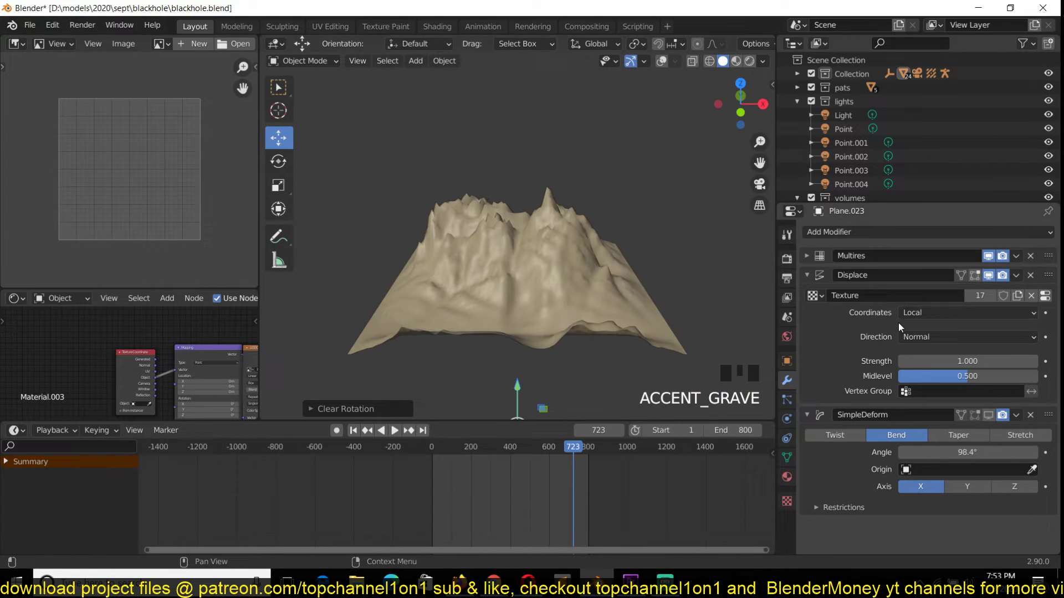
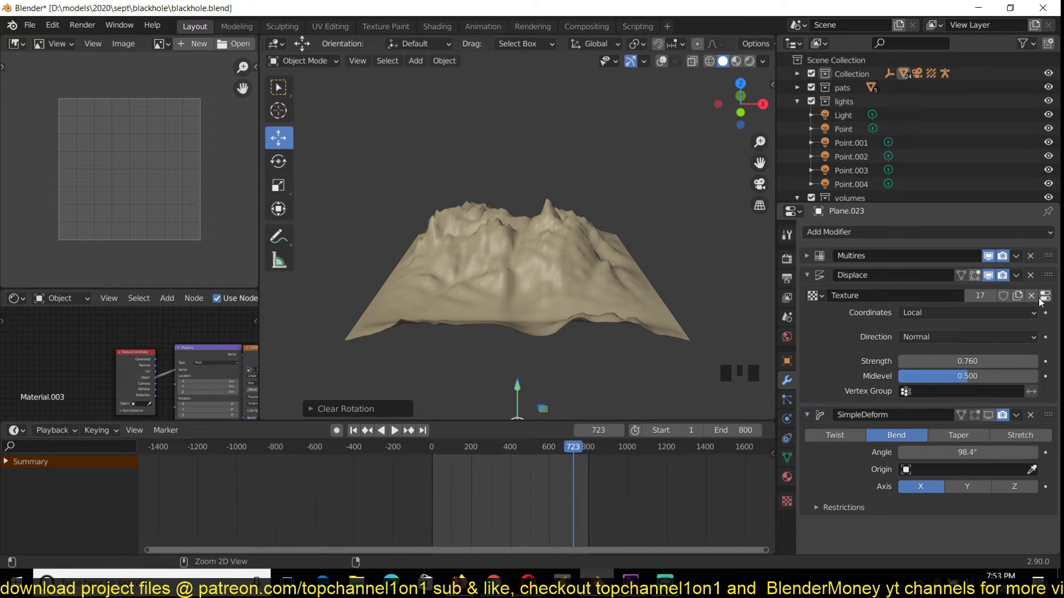
Bring the Displace strength back to 1.0 for the full Himalaya heightmap relief.
{"action": "key", "text": "ctrl+z"}
{"action": "left_click_drag", "start_coordinate": [1008, 309], "coordinate": [559, 292]}
{"action": "key", "text": "ctrl+z"}
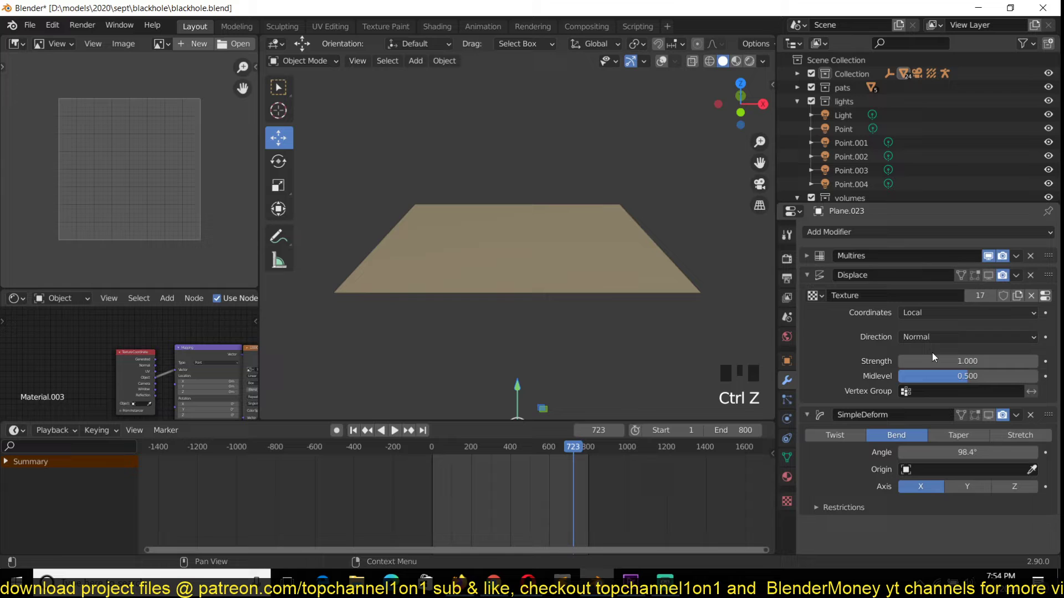
{"action": "key", "text": "ctrl+z"}
{"action": "left_click", "coordinate": [989, 258]}
{"action": "left_click", "coordinate": [991, 274]}
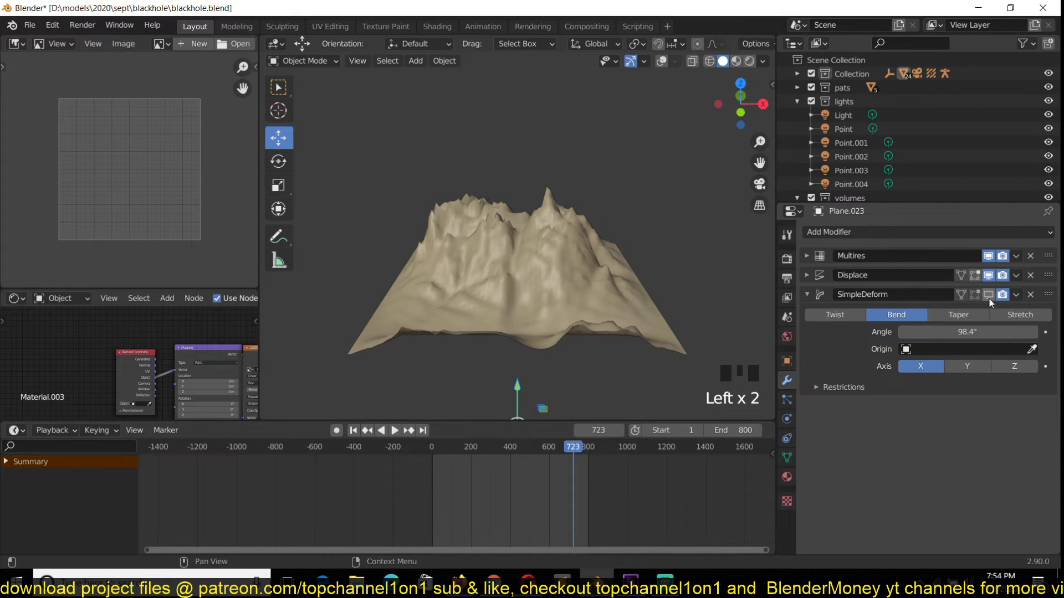
Enable the SimpleDeform bend on Plane.023 in the viewport and inspect it.
{"action": "left_click", "coordinate": [993, 299]}
{"action": "key", "text": "`"}
{"action": "scroll", "scroll_direction": "down", "scroll_amount": 3}
{"action": "key", "text": "`"}
{"action": "key", "text": "`"}
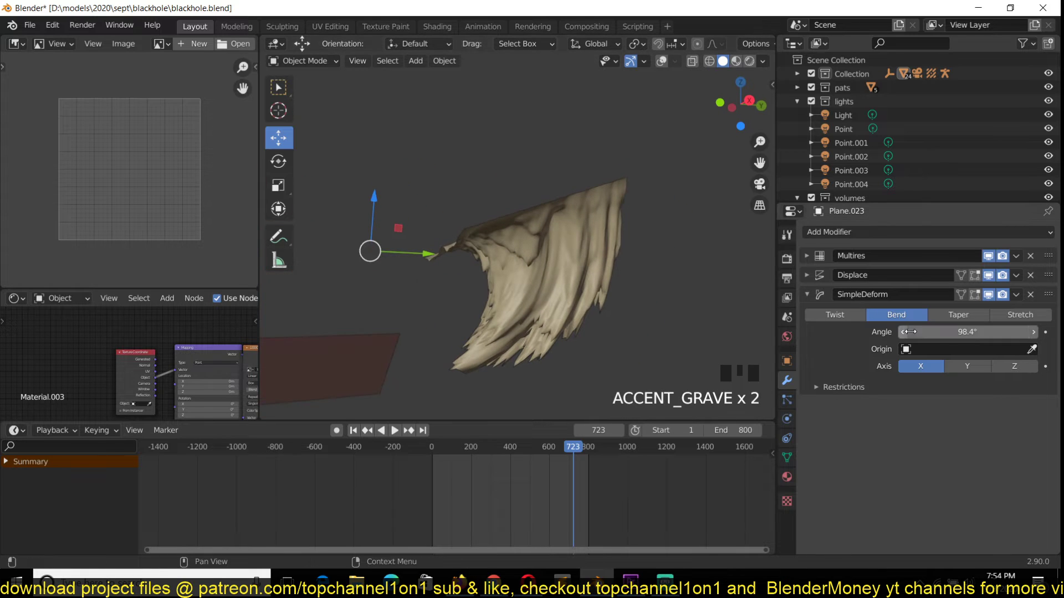
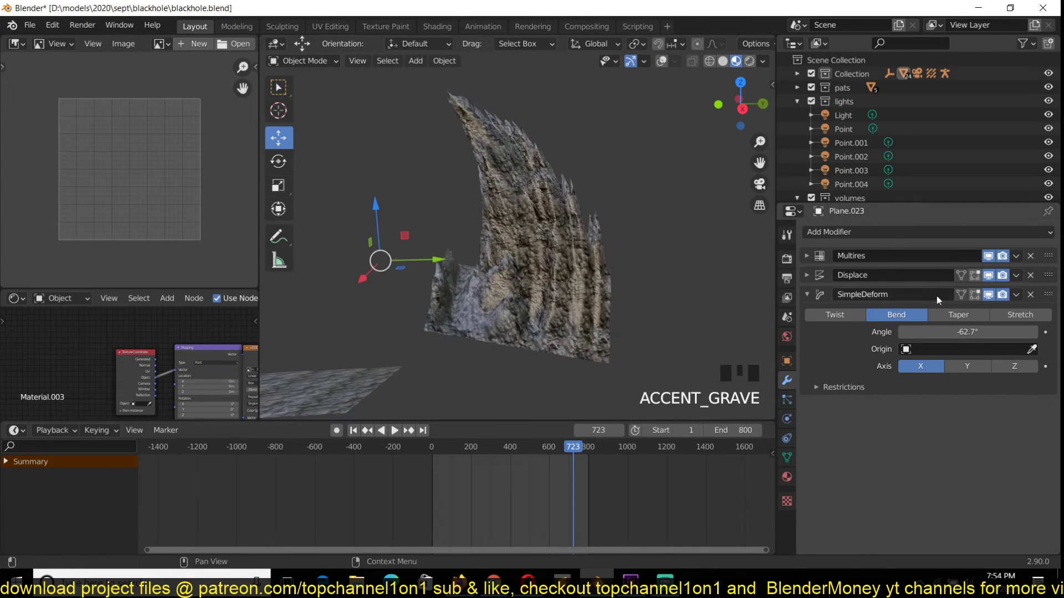
Set the bend angle to -62.7° and orbit to check the curled rock wall.
{"action": "left_click", "coordinate": [993, 280]}
{"action": "scroll", "scroll_direction": "down", "scroll_amount": 3}
{"action": "key", "text": "`"}
{"action": "key", "text": "`"}
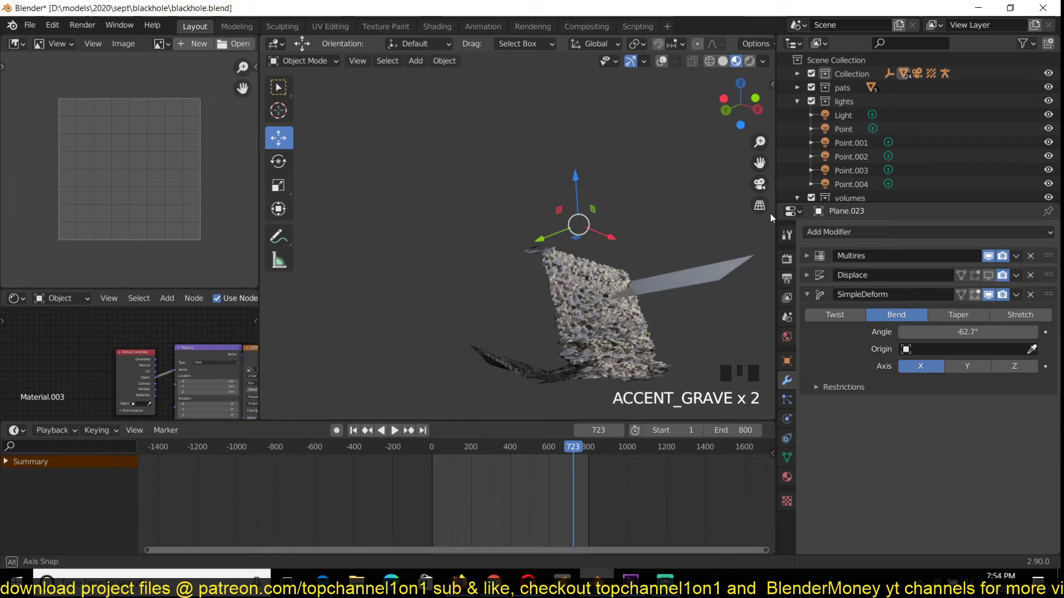
{"action": "left_click", "coordinate": [994, 279]}
{"action": "key", "text": "`"}
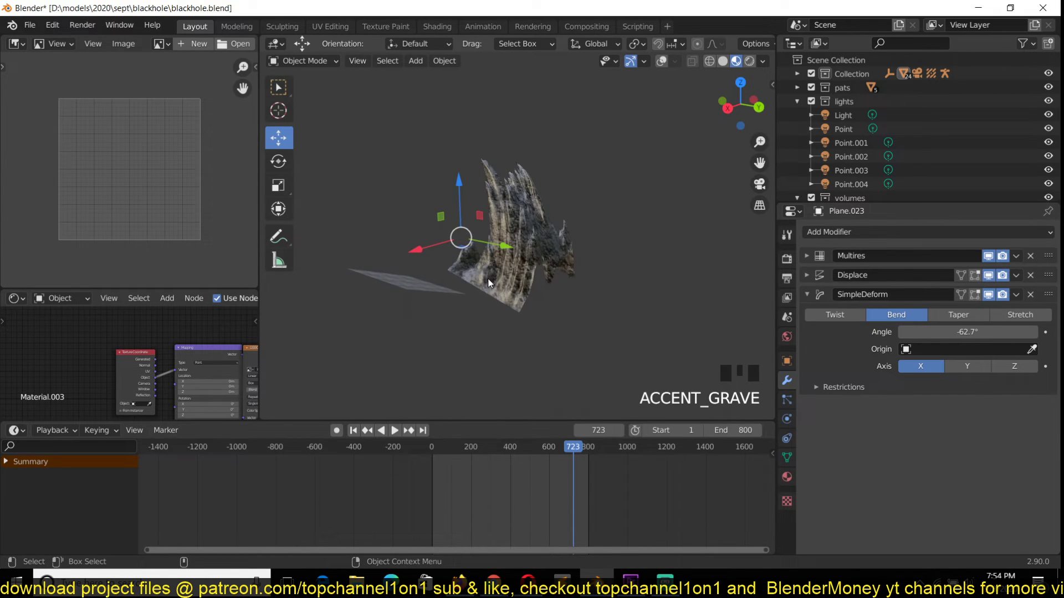
Finish with the rock plane's modifier settings and leave its local view for the full scene.
{"action": "key", "text": "x"}
{"action": "left_click", "coordinate": [445, 287]}
{"action": "left_click", "coordinate": [426, 292]}
{"action": "left_click", "coordinate": [991, 254]}
{"action": "left_click", "coordinate": [993, 271]}
{"action": "left_click", "coordinate": [990, 418]}
{"action": "key", "text": "alt+a"}
{"action": "key", "text": "`"}
{"action": "key", "text": "KP_Divide"}
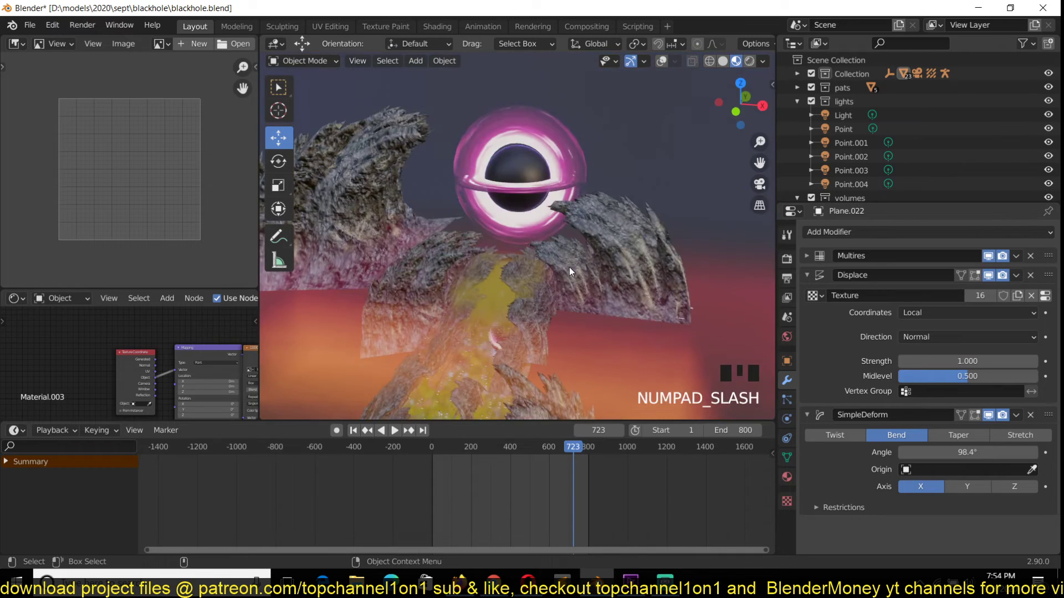
Orbit and zoom the rendered scene around the black hole.
{"action": "key", "text": "`"}
{"action": "scroll", "scroll_direction": "down", "scroll_amount": 3}
{"action": "key", "text": "`"}
{"action": "scroll", "scroll_direction": "up", "scroll_amount": 3}
{"action": "key", "text": "`"}
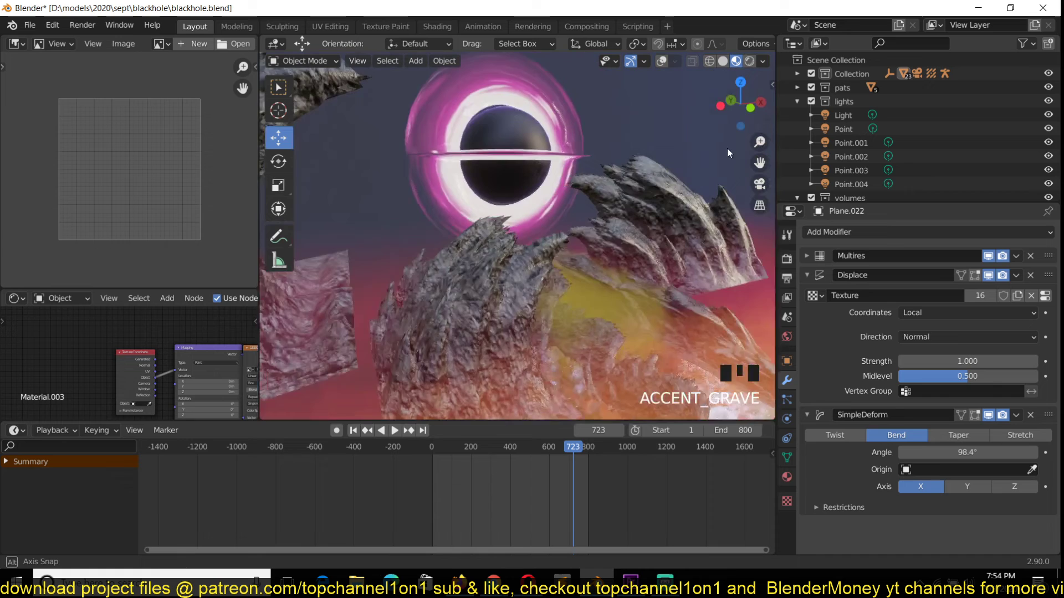
{"action": "middle_click", "coordinate": [687, 130]}
{"action": "left_click_drag", "start_coordinate": [692, 125], "coordinate": [612, 144]}
Select the black hole's Circle ring, isolate it in local view and show it in Solid shading.
{"action": "left_click", "coordinate": [596, 129]}
{"action": "key", "text": "KP_Divide"}
{"action": "key", "text": "`"}
{"action": "key", "text": "z"}
{"action": "key", "text": "`"}
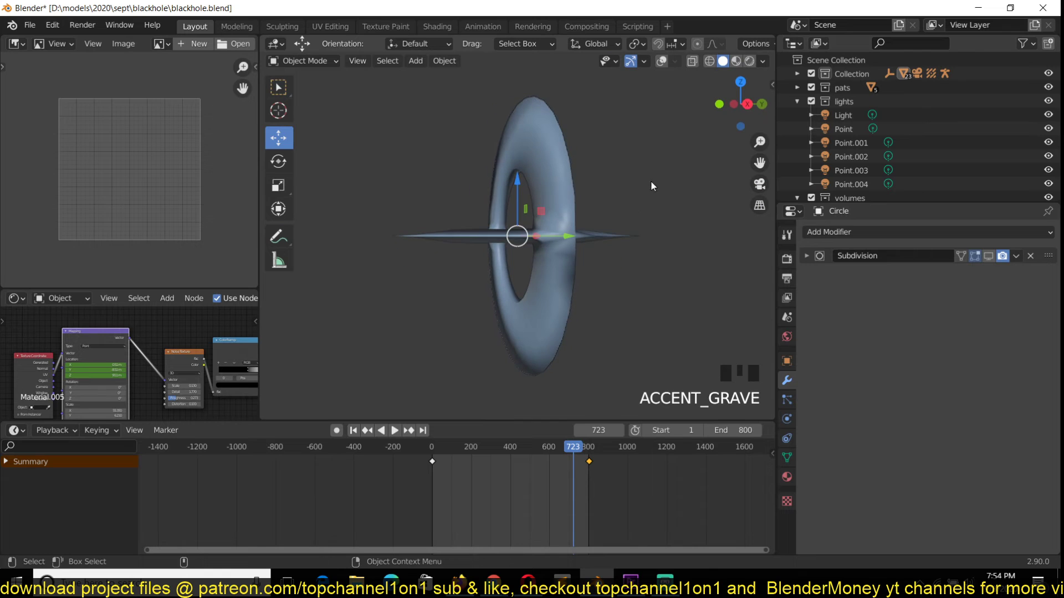
Inspect the isolated ring and its Subdivision modifier from a few angles.
{"action": "left_click", "coordinate": [987, 257]}
{"action": "key", "text": "`"}
{"action": "key", "text": "alt+a"}
{"action": "key", "text": "`"}
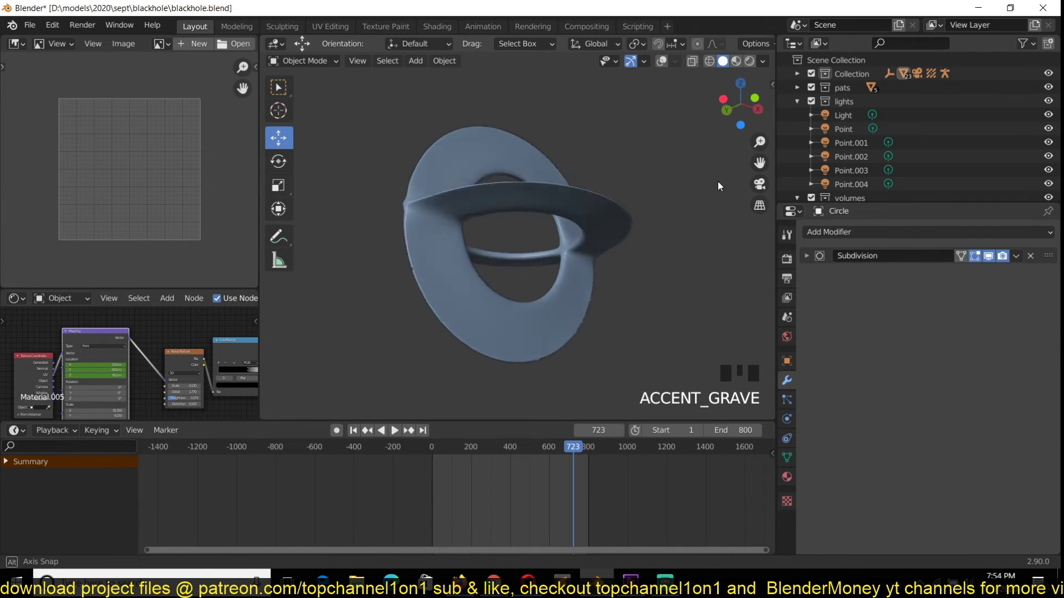
{"action": "left_click", "coordinate": [575, 283]}
In Edit Mode select all the ring geometry with overlays on, then return to Object Mode.
{"action": "key", "text": "Tab"}
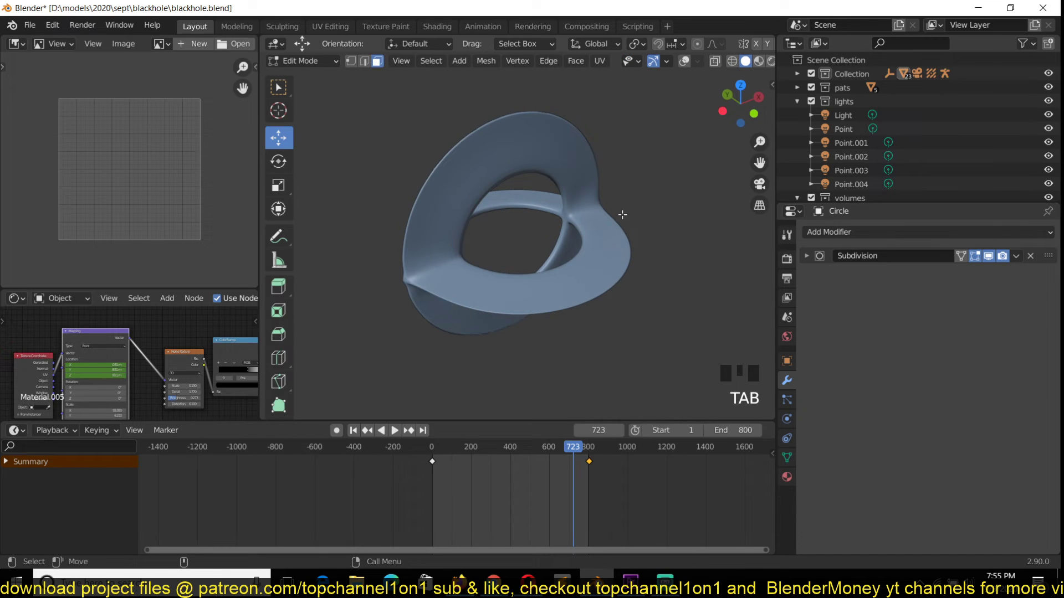
{"action": "left_click", "coordinate": [690, 68]}
{"action": "key", "text": "`"}
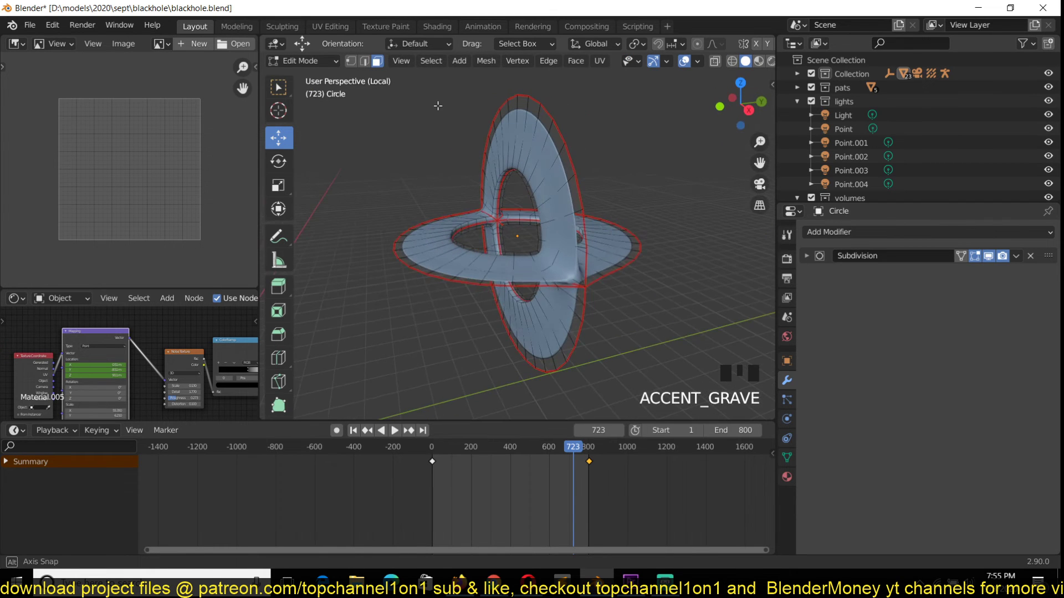
{"action": "key", "text": "Tab"}
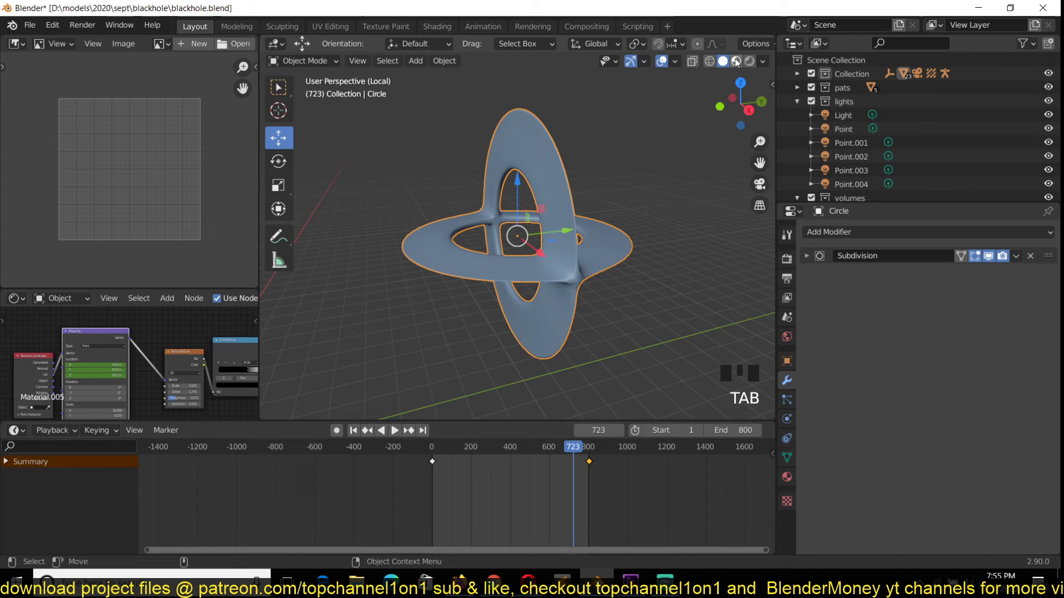
Preview the ring with its materials and open its Material Properties.
{"action": "left_click", "coordinate": [737, 60]}
{"action": "key", "text": "alt+a"}
{"action": "key", "text": "`"}
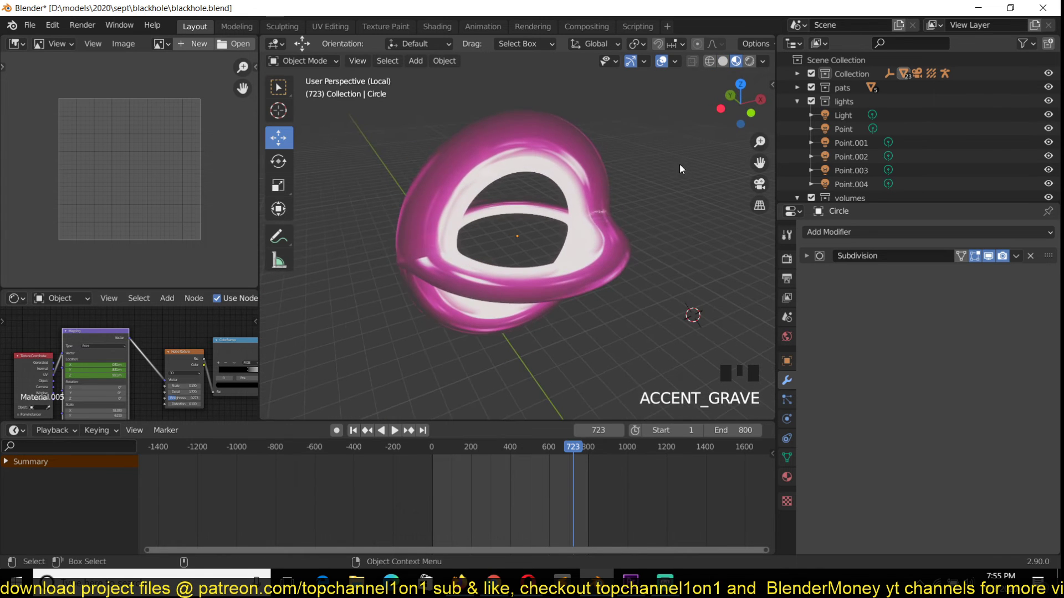
{"action": "left_click", "coordinate": [614, 196]}
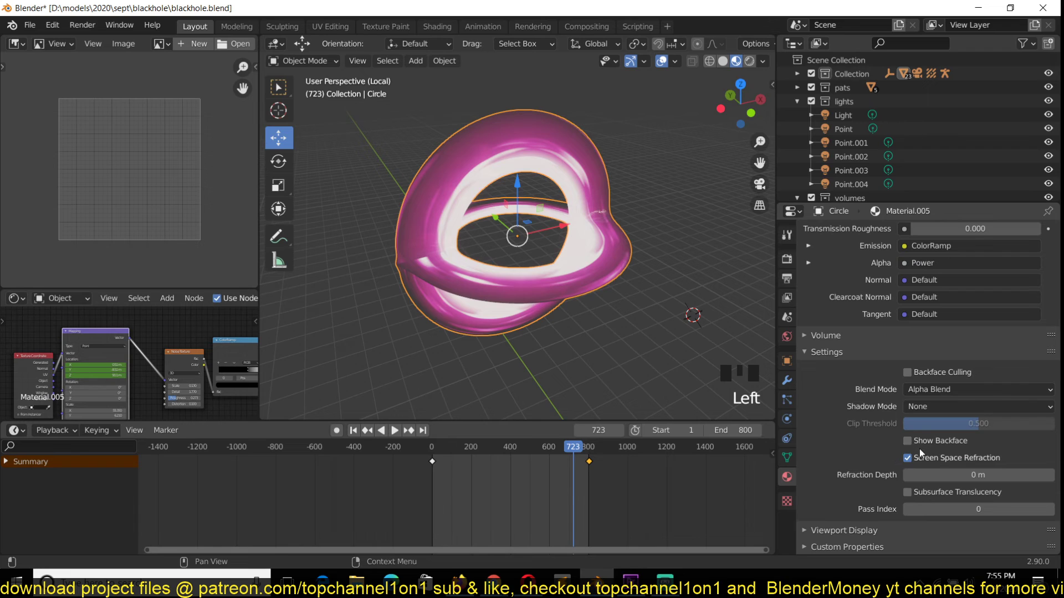
Enable Backface Culling on the ring's material.
{"action": "left_click", "coordinate": [917, 448]}
{"action": "left_click", "coordinate": [917, 449]}
{"action": "left_click", "coordinate": [921, 381]}
{"action": "left_click", "coordinate": [908, 441]}
{"action": "left_click", "coordinate": [909, 439]}
{"action": "key", "text": "alt+a"}
{"action": "key", "text": "`"}
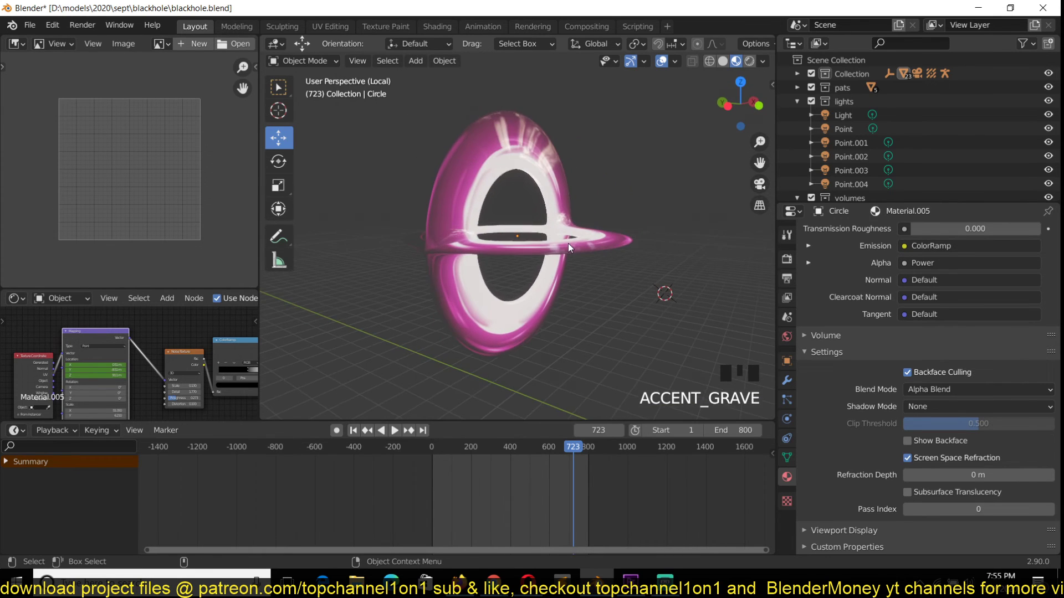
Exit local view to the full scene, look through the camera and save the blackhole file.
{"action": "key", "text": "KP_Divide"}
{"action": "scroll", "scroll_direction": "down", "scroll_amount": 3}
{"action": "scroll", "scroll_direction": "up", "scroll_amount": 3}
{"action": "key", "text": "ctrl+s"}
{"action": "key", "text": "KP_0"}
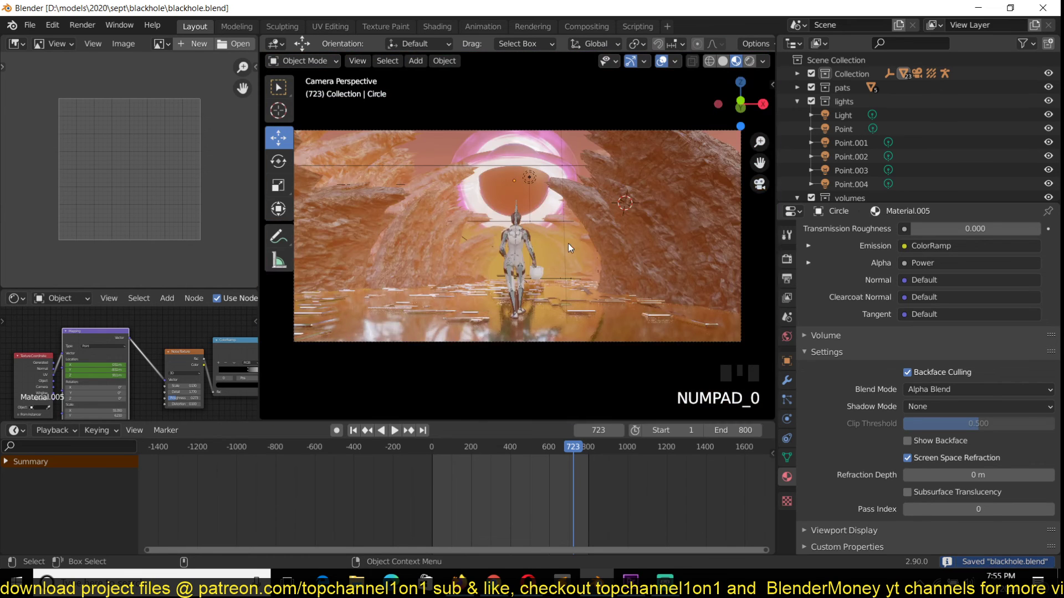
Show the camera view in Rendered shading with viewport overlays hidden.
{"action": "left_click", "coordinate": [656, 60]}
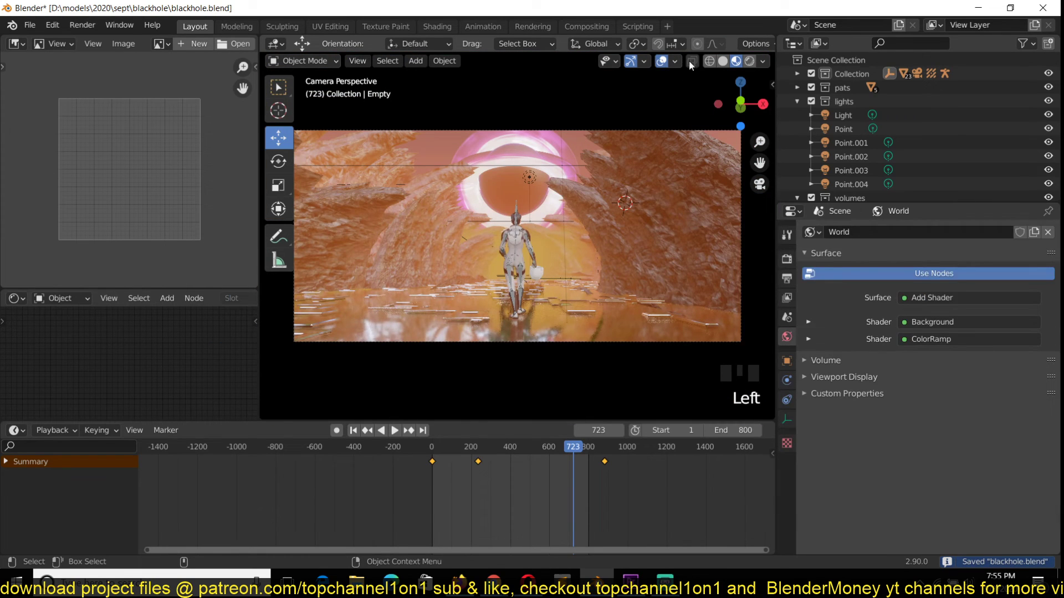
{"action": "left_click", "coordinate": [752, 64]}
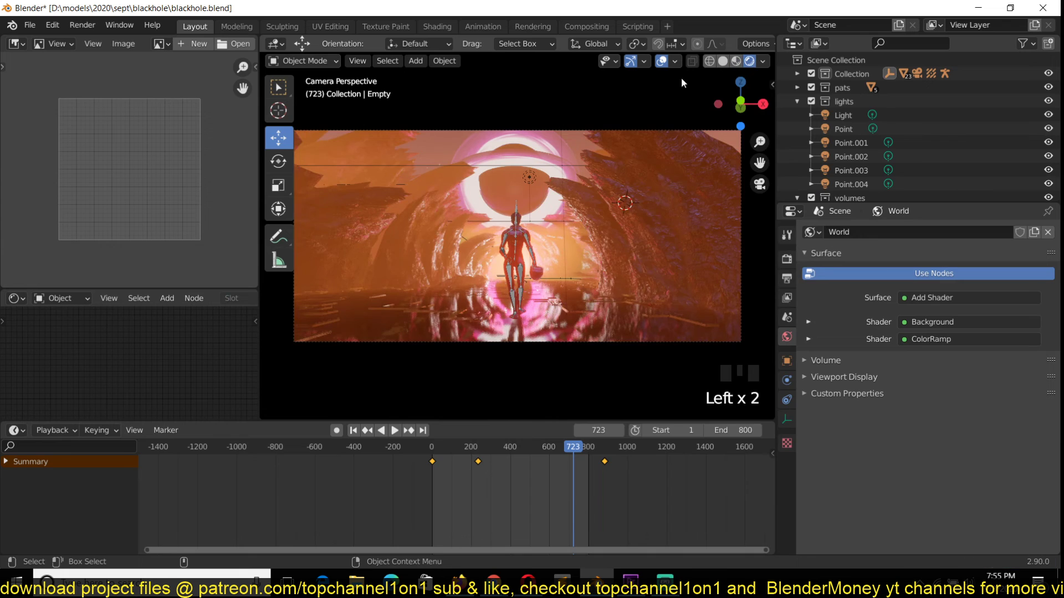
{"action": "left_click", "coordinate": [665, 60]}
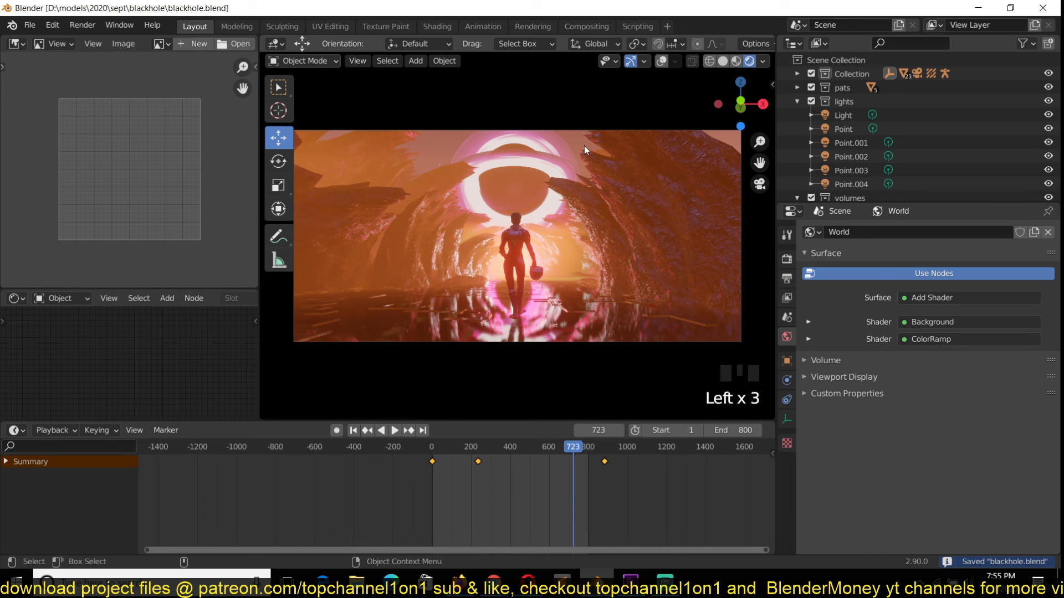
Play the black hole animation from the beginning in the viewport.
{"action": "left_click", "coordinate": [570, 149]}
{"action": "key", "text": "KP_Divide"}
{"action": "key", "text": "`"}
{"action": "key", "text": "space"}
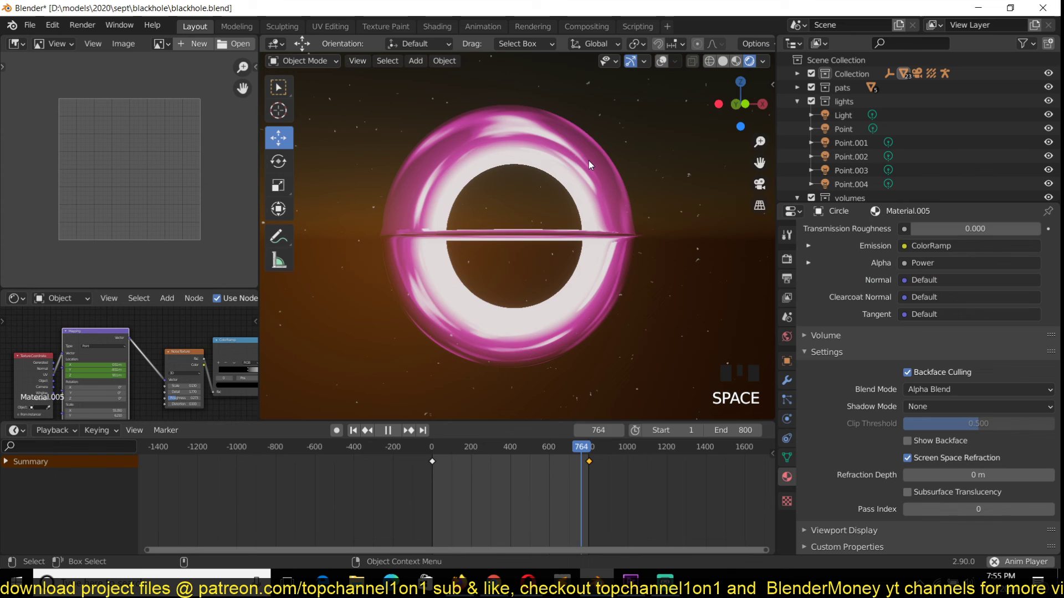